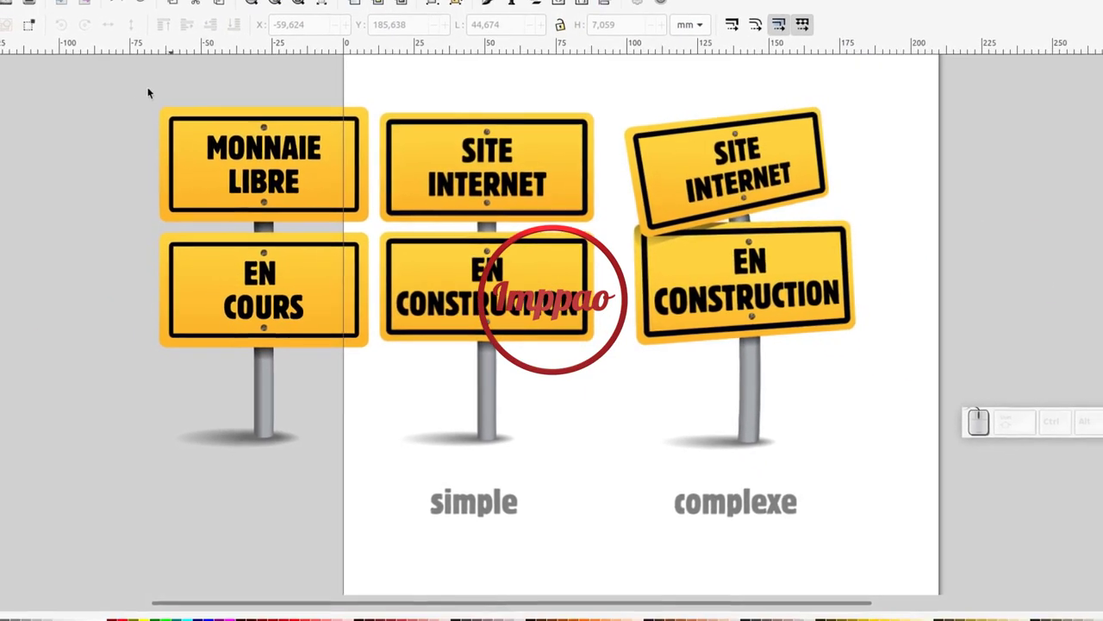
# Select the whole simple sign and drag it beside the complex sign on the right.
pyautogui.moveTo(216, 270); pyautogui.dragTo(336, 369)
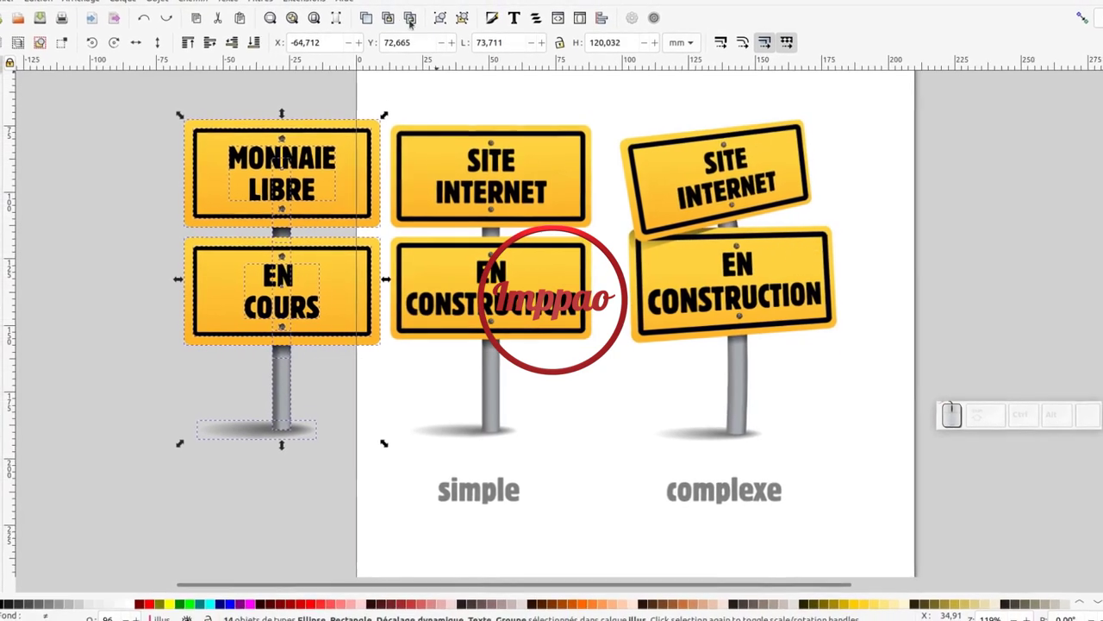
pyautogui.moveTo(304, 176); pyautogui.dragTo(1003, 254)
pyautogui.moveTo(981, 254); pyautogui.dragTo(723, 196)
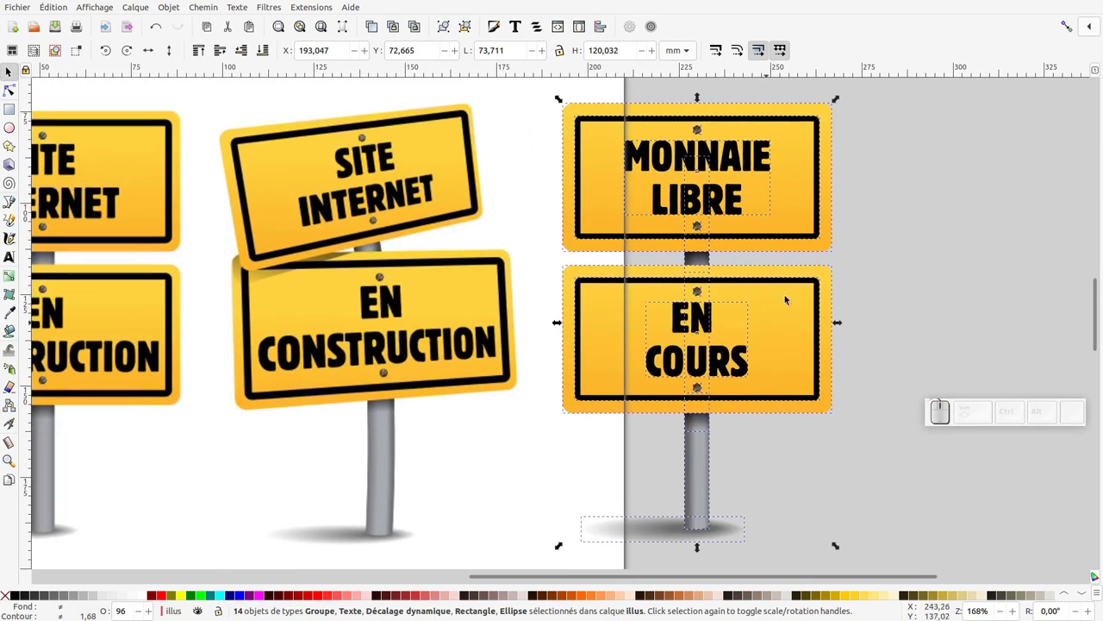
# Group the five MONNAIE LIBRE panel pieces into one group via Ctrl+G.
pyautogui.click(205, 7)
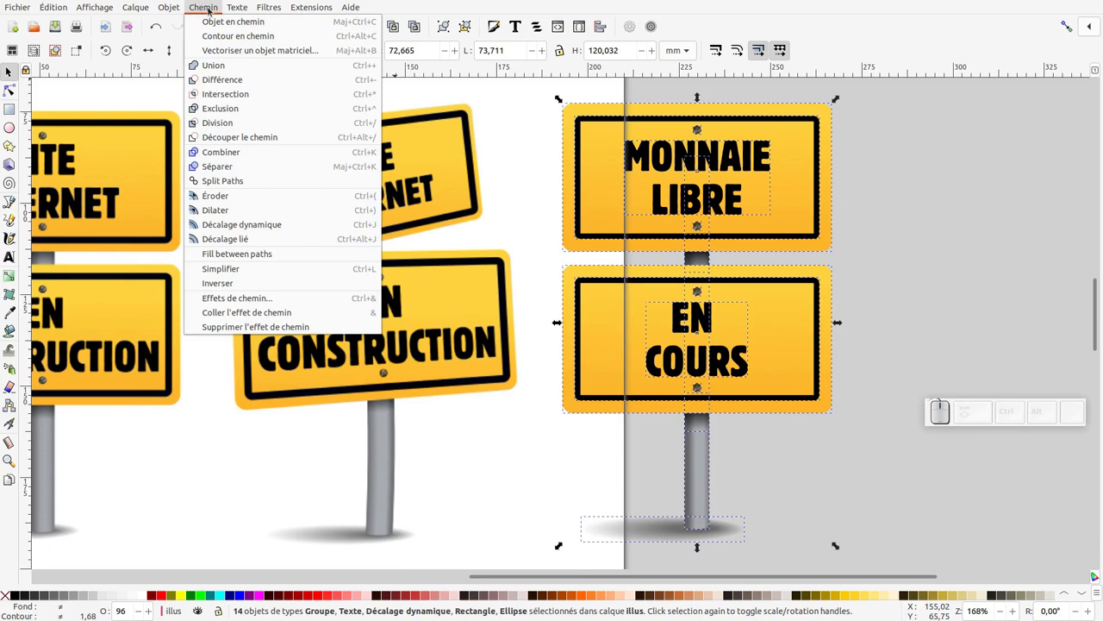
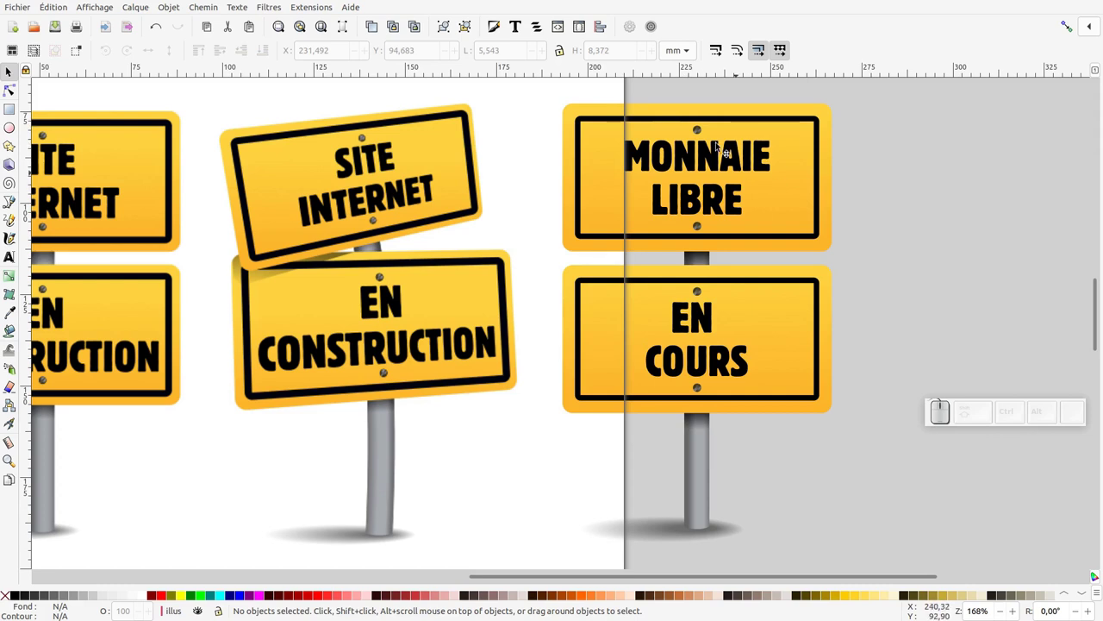
pyautogui.moveTo(854, 99); pyautogui.dragTo(509, 93)
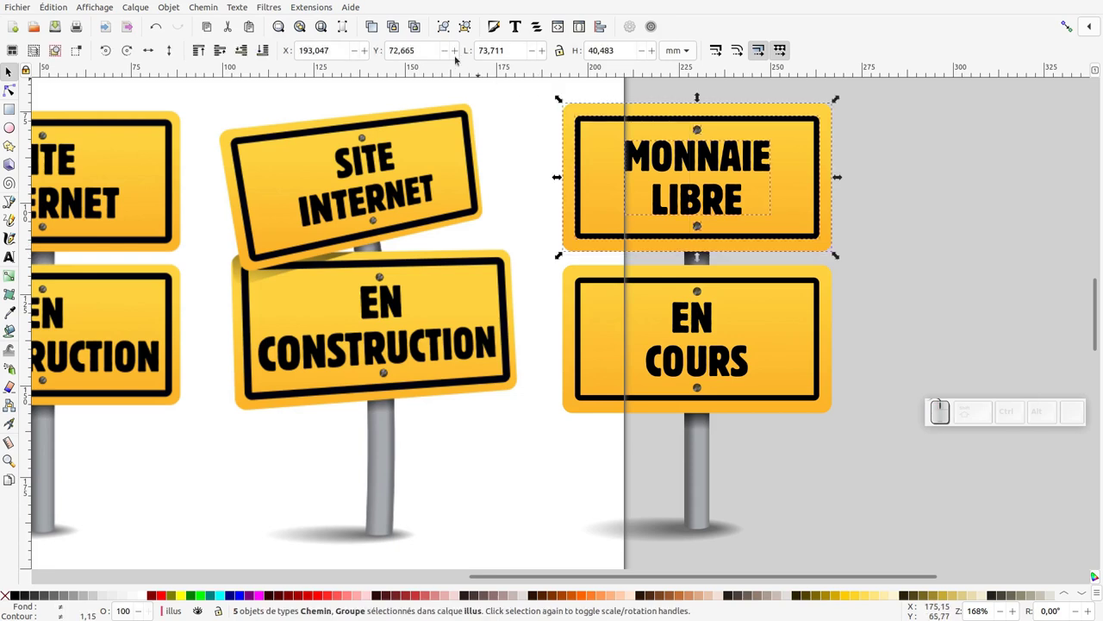
pyautogui.click(444, 26)
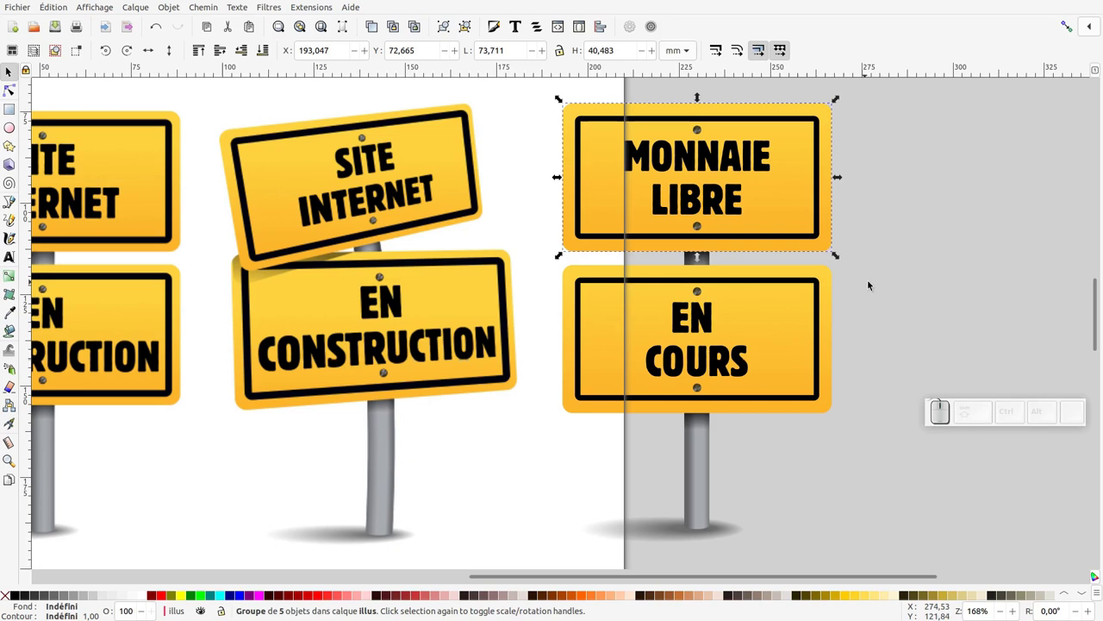
# Group the EN COURS panel pieces and bring up the path effects list for it.
pyautogui.click(209, 10)
pyautogui.click(212, 302)
pyautogui.click(953, 566)
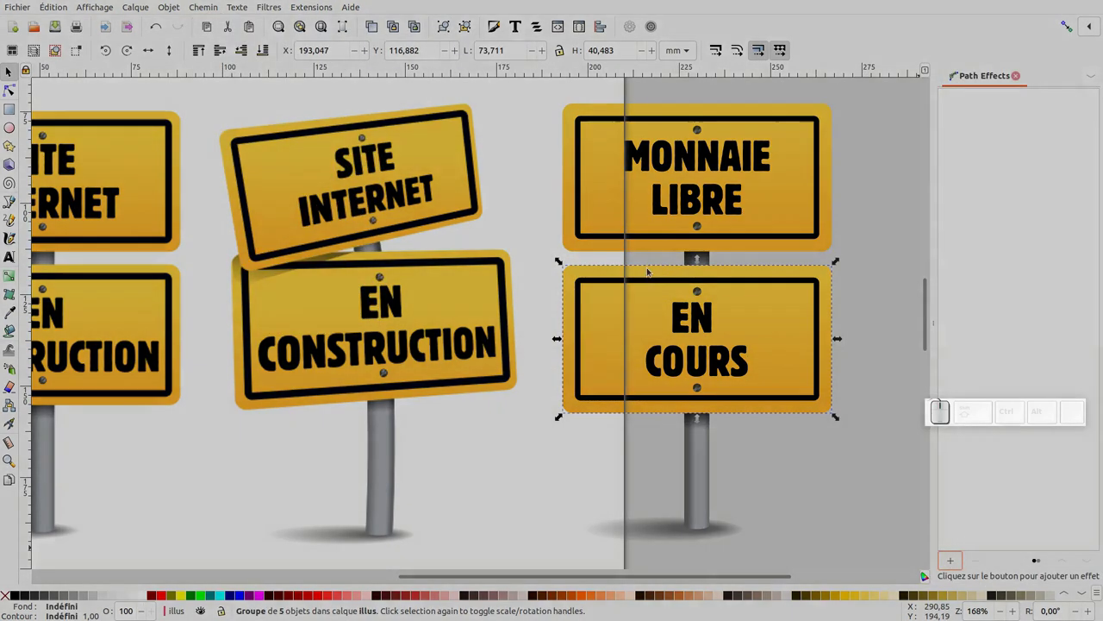
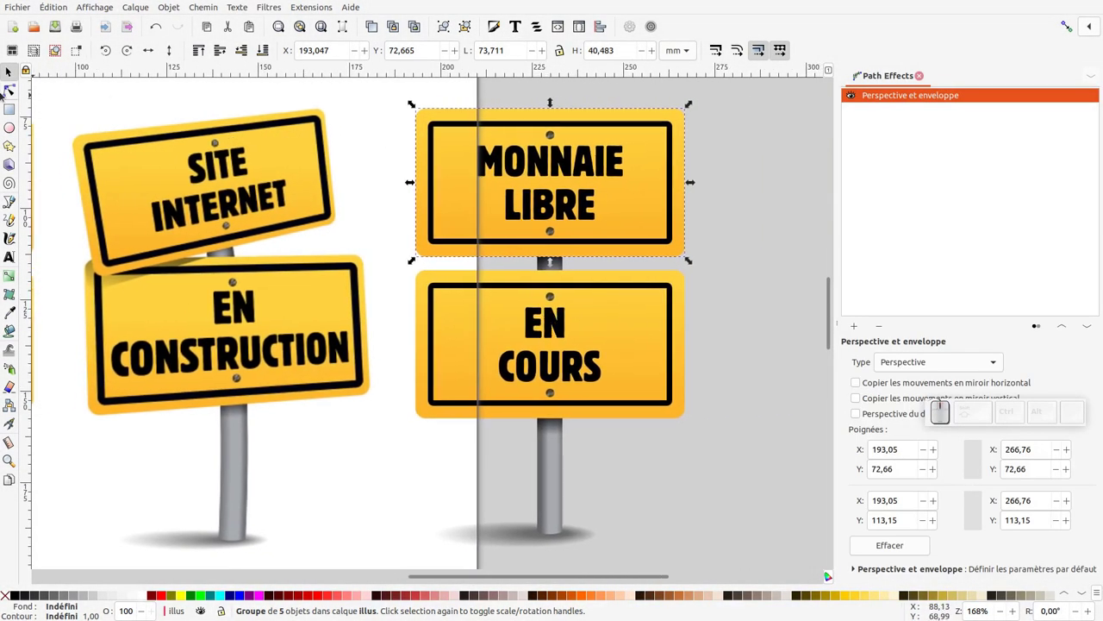
# Apply the Perspective et enveloppe effect to the MONNAIE LIBRE group and edit its envelope corners.
pyautogui.click(13, 95)
pyautogui.click(234, 171)
pyautogui.click(478, 171)
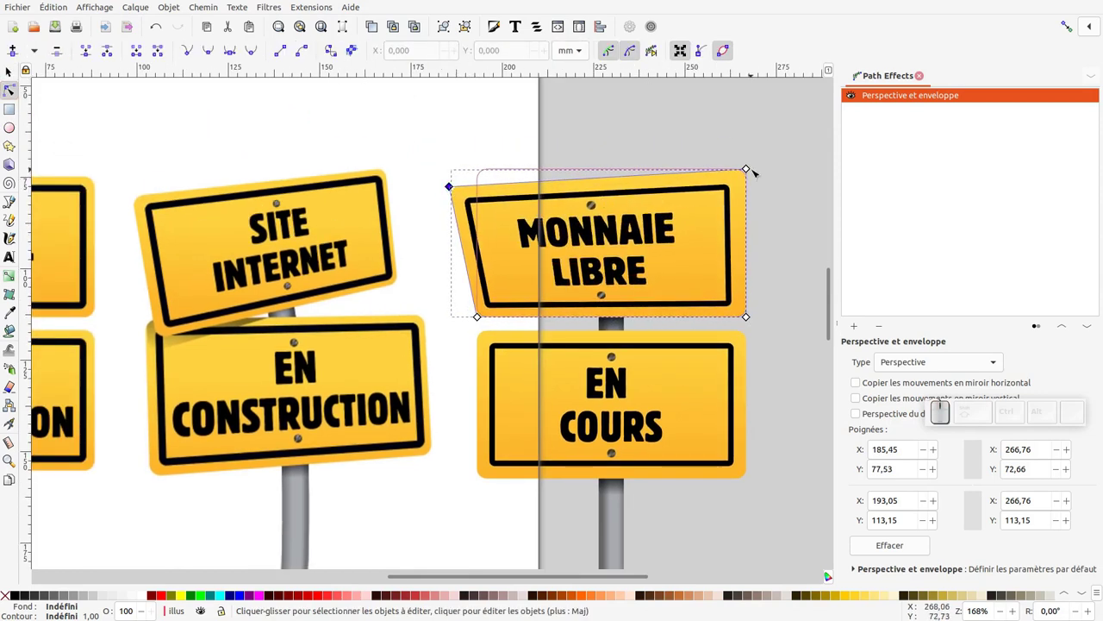
# Drag the envelope corners to tilt the MONNAIE LIBRE sign, then select the EN COURS sign.
pyautogui.moveTo(751, 170); pyautogui.dragTo(722, 330)
pyautogui.moveTo(750, 318); pyautogui.dragTo(765, 326)
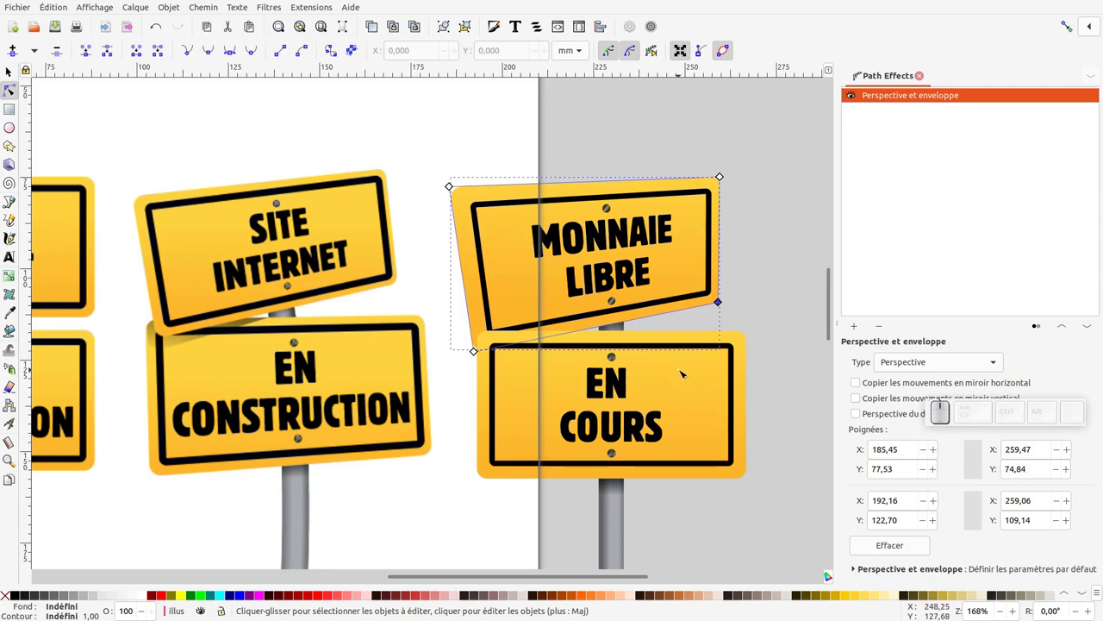
pyautogui.click(684, 371)
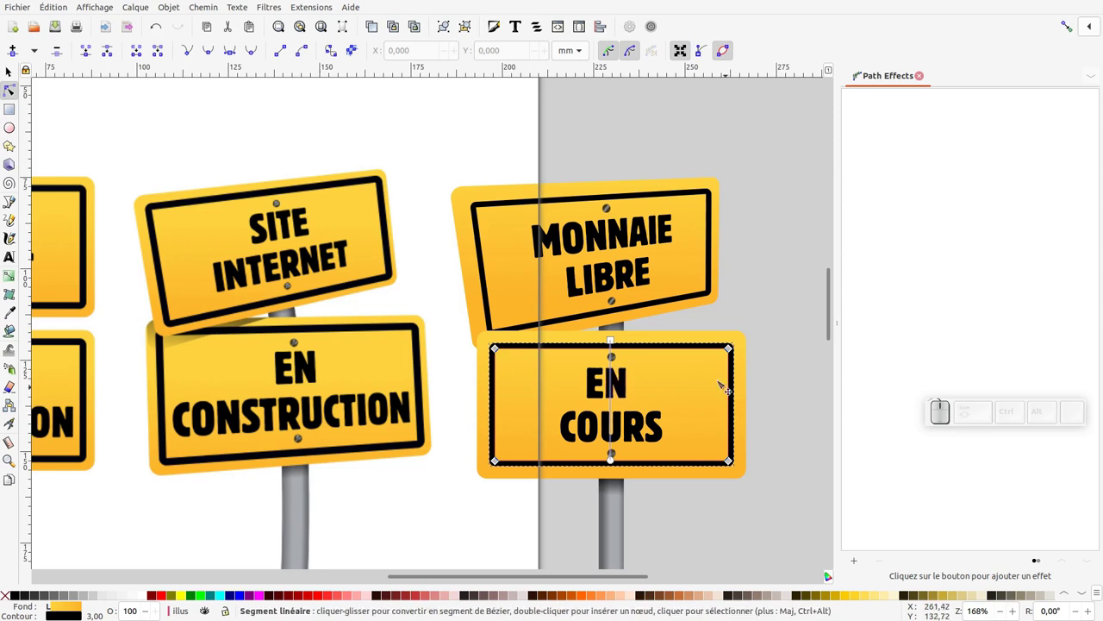
# Show Layers and Objects and locate the two sign groups in the objects list.
pyautogui.click(161, 12)
pyautogui.click(193, 36)
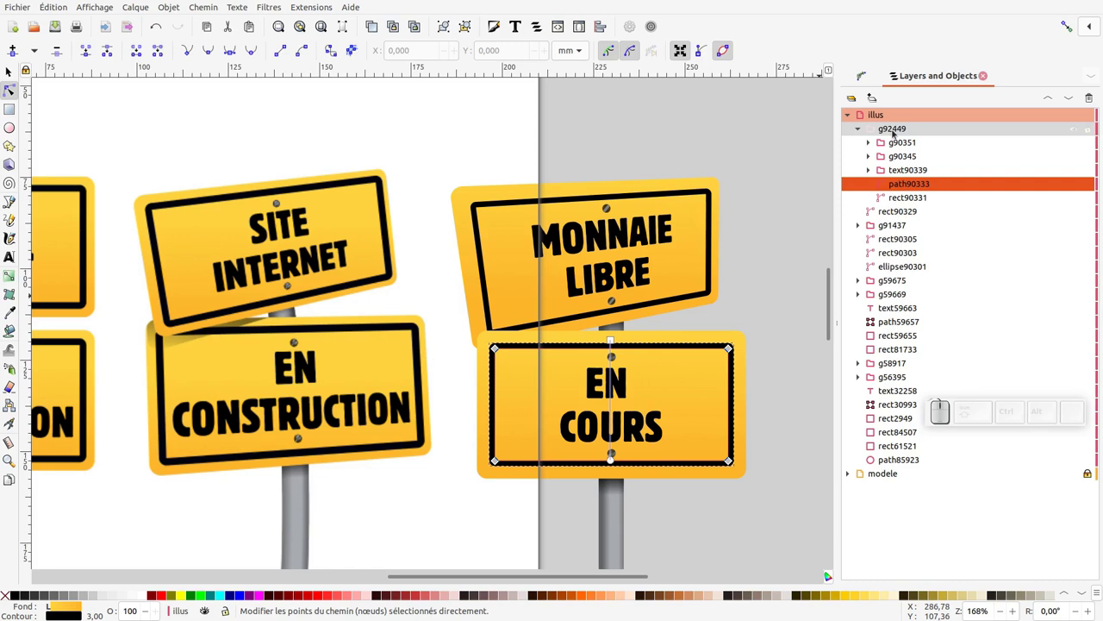
pyautogui.click(898, 133)
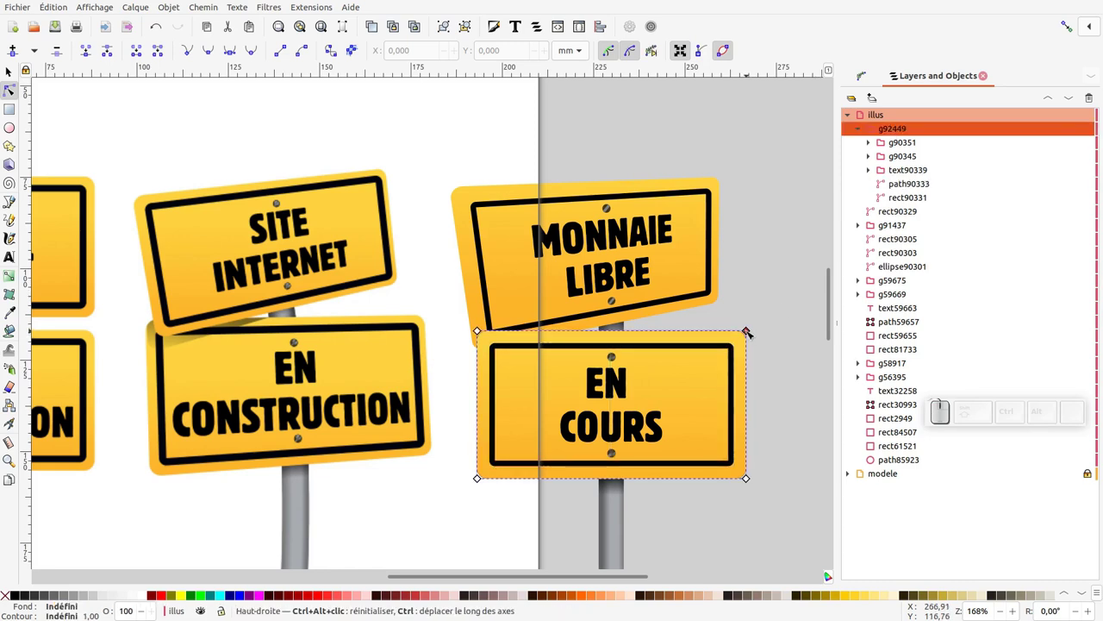
pyautogui.click(690, 208)
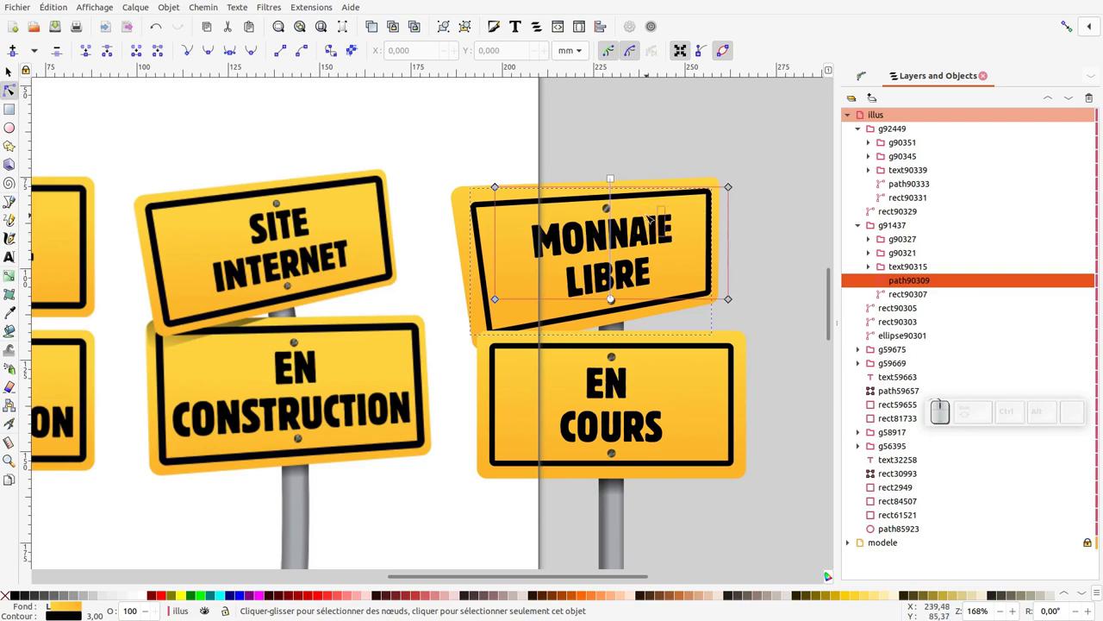
pyautogui.click(902, 228)
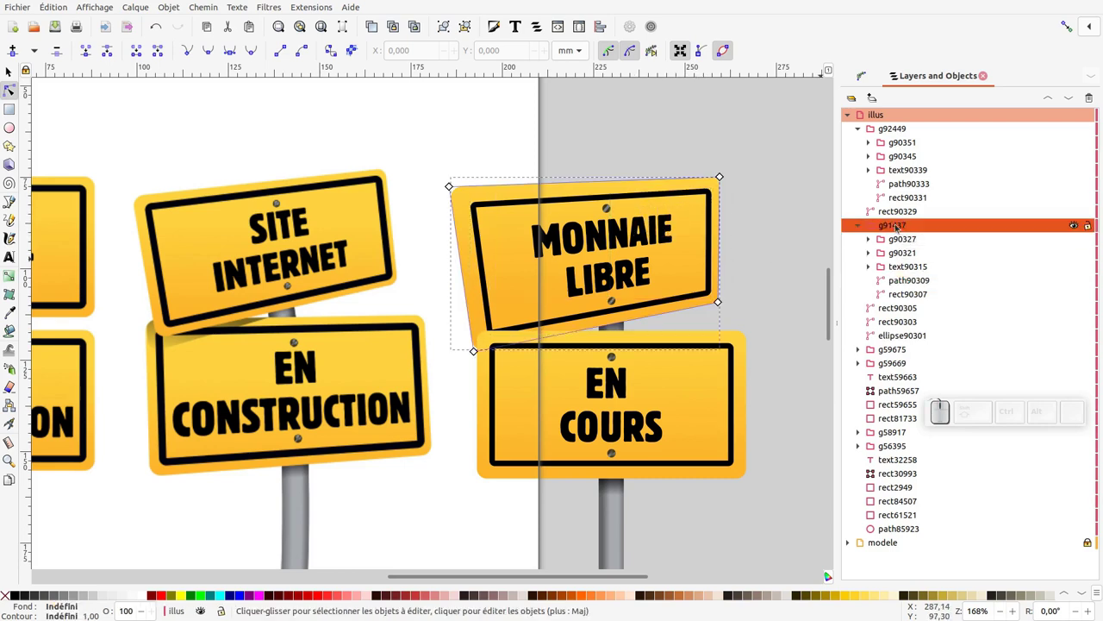
# Rename the sign groups PANNEAU1 and PANNEAU2 in the objects list.
pyautogui.click(904, 131)
pyautogui.click(899, 229)
pyautogui.moveTo(904, 227); pyautogui.dragTo(917, 236)
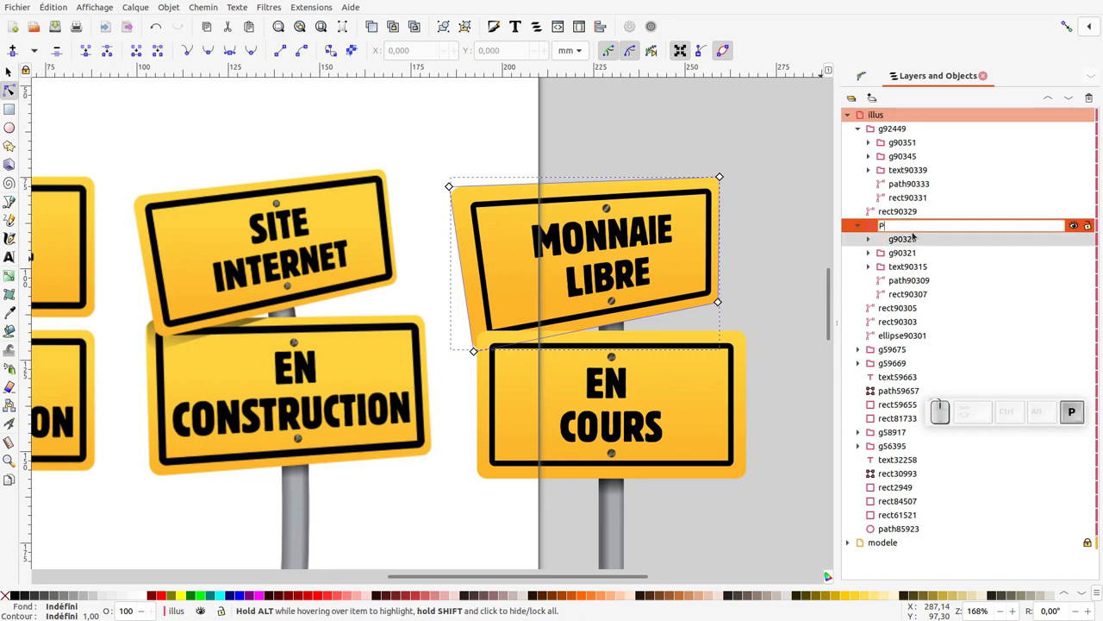
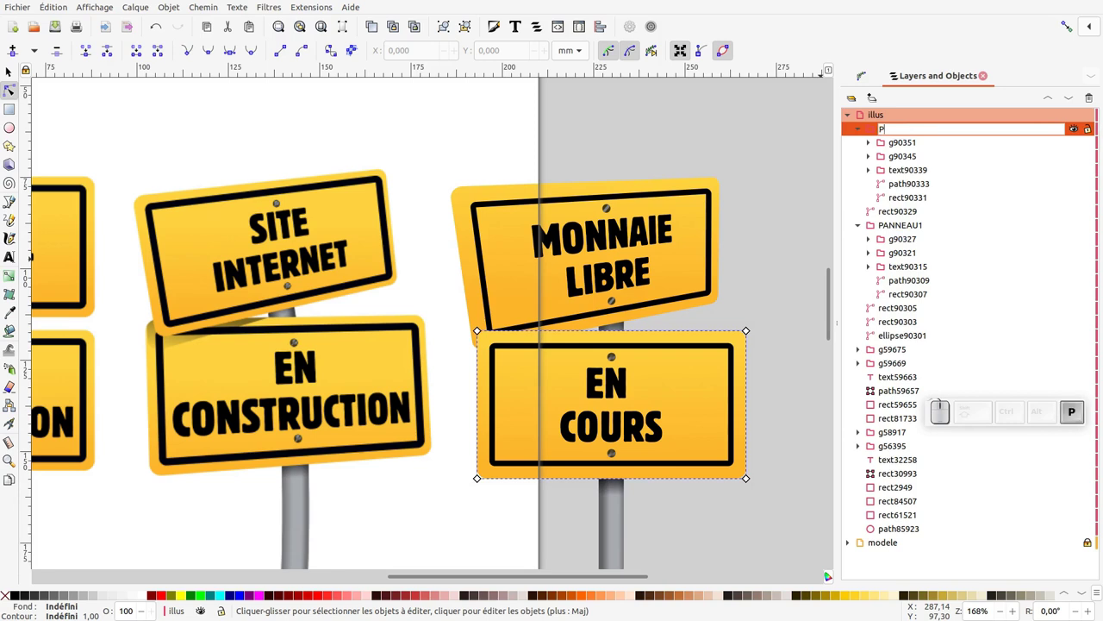
pyautogui.press('KP_2')
pyautogui.press('KP_Enter')
# Drag the EN COURS sign's envelope corners to give it a slight tilt.
pyautogui.moveTo(481, 331); pyautogui.dragTo(474, 502)
pyautogui.click(478, 484)
pyautogui.click(748, 334)
pyautogui.middleClick(734, 330)
pyautogui.click(568, 212)
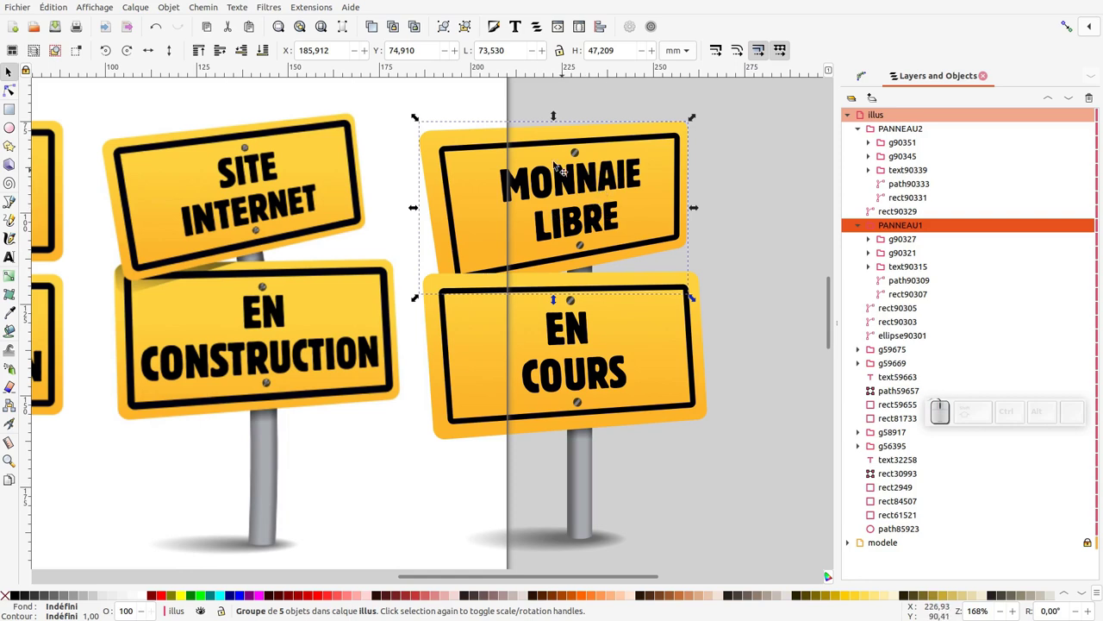
# Raise PANNEAU1 above PANNEAU2 in the stacking order and select the sign pole.
pyautogui.click(205, 52)
pyautogui.middleClick(784, 222)
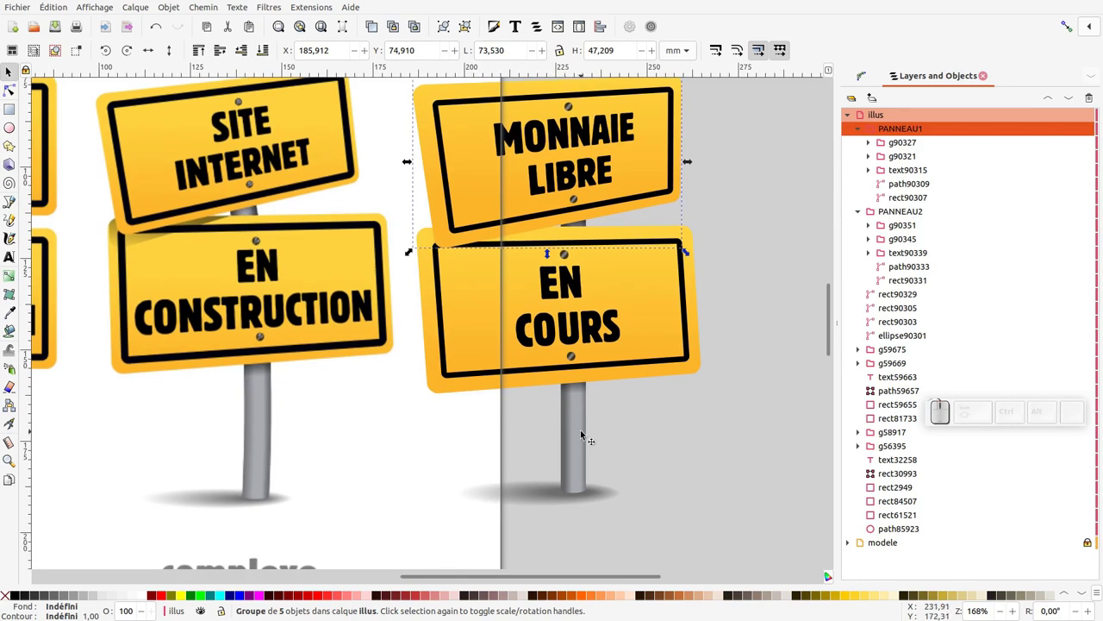
pyautogui.click(691, 252)
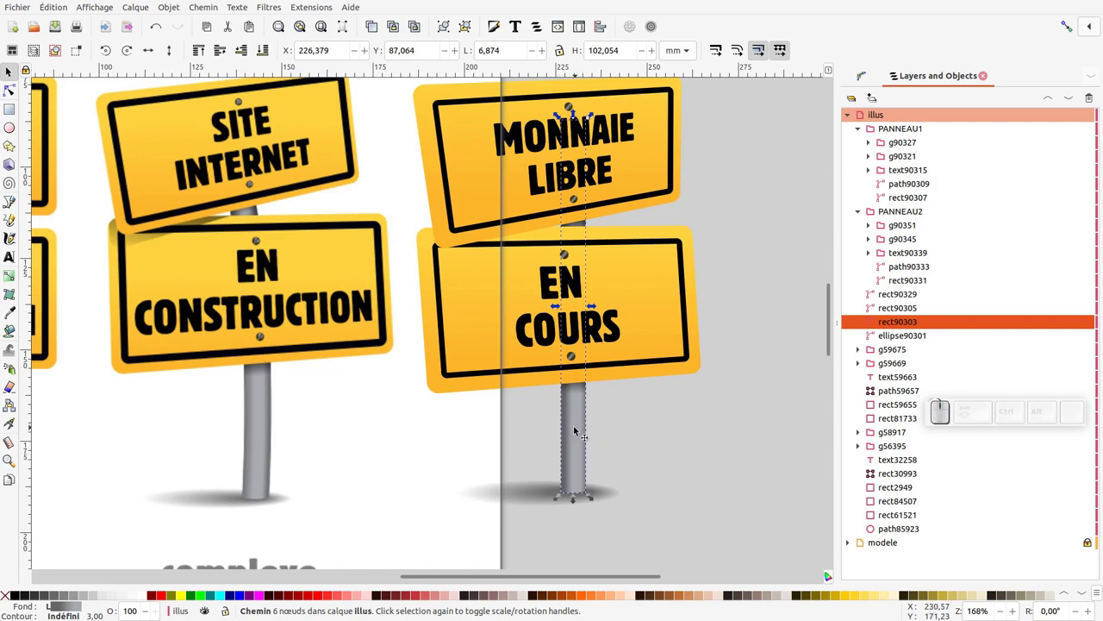
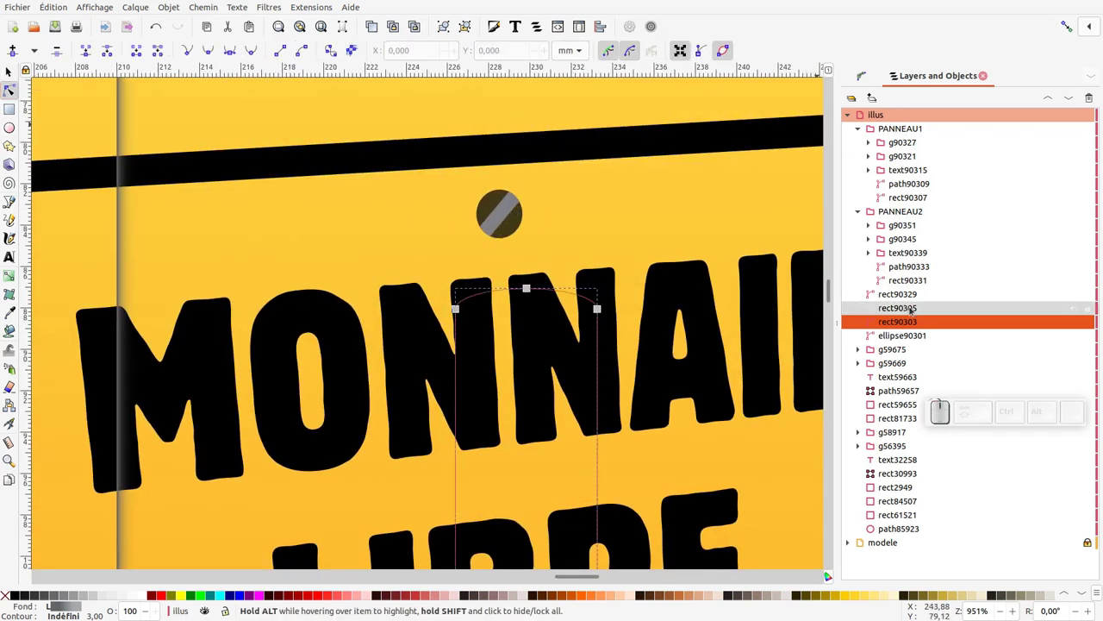
# Re-angle the radial gradient highlight on the upper bolt of the MONNAIE LIBRE sign.
pyautogui.click(508, 213)
pyautogui.click(545, 131)
pyautogui.moveTo(538, 144); pyautogui.dragTo(524, 226)
pyautogui.click(523, 223)
pyautogui.click(540, 159)
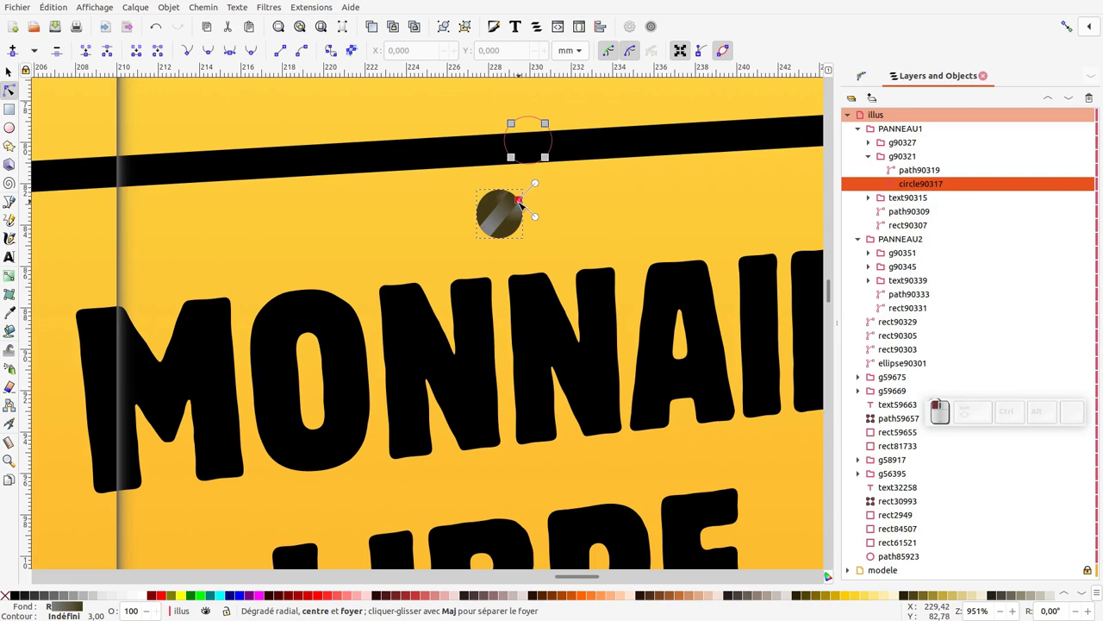
pyautogui.press('KP_Subtract')
pyautogui.middleClick(489, 300)
# Re-angle the radial gradient highlight on the lower bolt of the MONNAIE LIBRE sign.
pyautogui.click(490, 298)
pyautogui.click(509, 206)
pyautogui.click(512, 218)
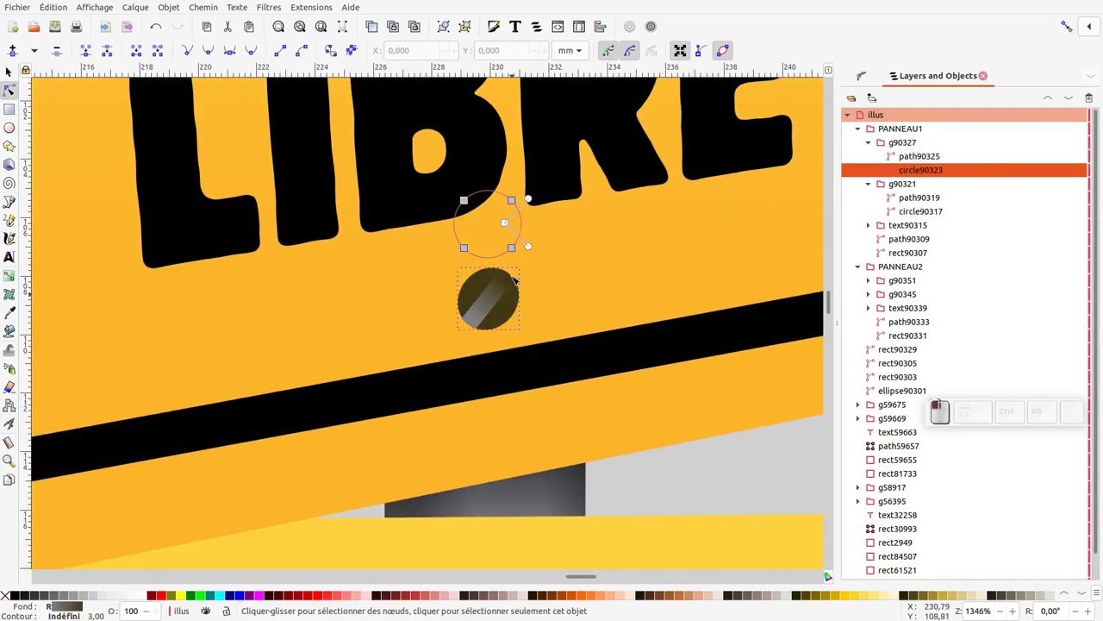
pyautogui.middleClick(490, 169)
pyautogui.click(425, 248)
pyautogui.doubleClick(487, 271)
pyautogui.click(449, 264)
pyautogui.moveTo(448, 237); pyautogui.dragTo(442, 234)
pyautogui.press('KP_Subtract')
pyautogui.middleClick(454, 427)
# Rework the gradient highlights on the EN COURS sign's bolts the same way.
pyautogui.click(484, 243)
pyautogui.doubleClick(520, 185)
pyautogui.moveTo(472, 249); pyautogui.dragTo(517, 201)
pyautogui.click(518, 198)
pyautogui.press('KP_Subtract')
pyautogui.press('F1')
pyautogui.middleClick(505, 310)
pyautogui.click(411, 405)
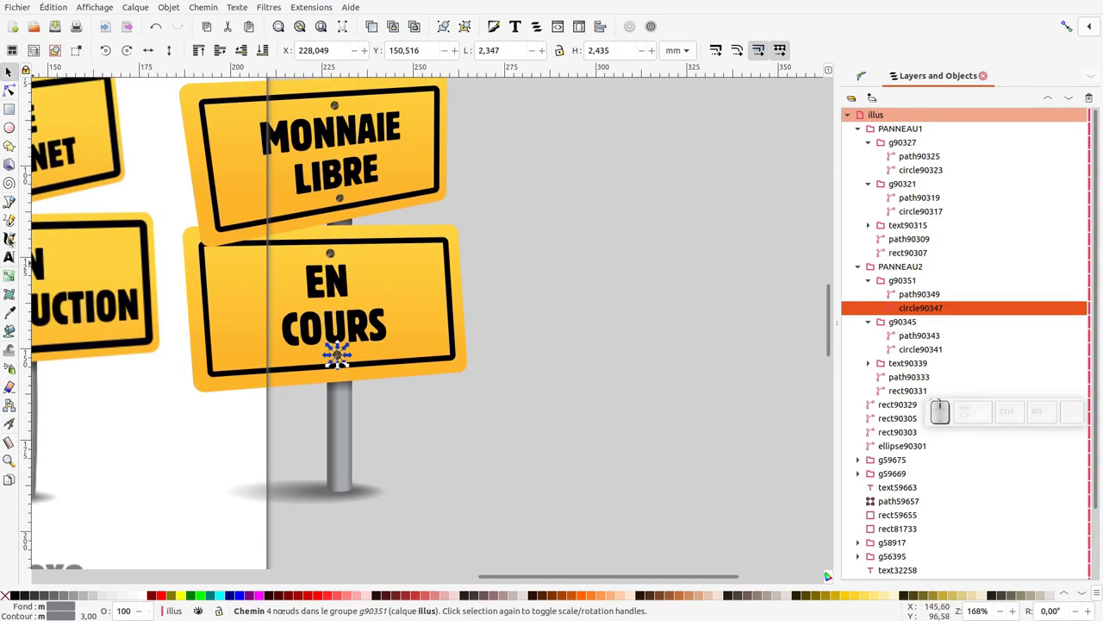
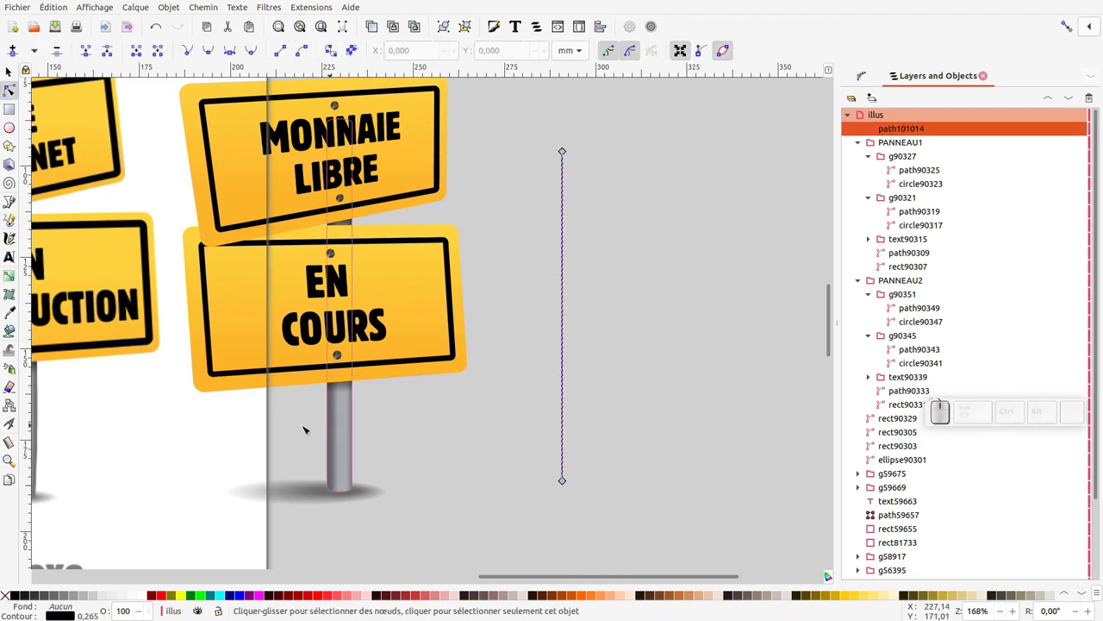
# Duplicate the grey vertical line with Ctrl+D and shift the copy slightly to the right.
pyautogui.click(15, 318)
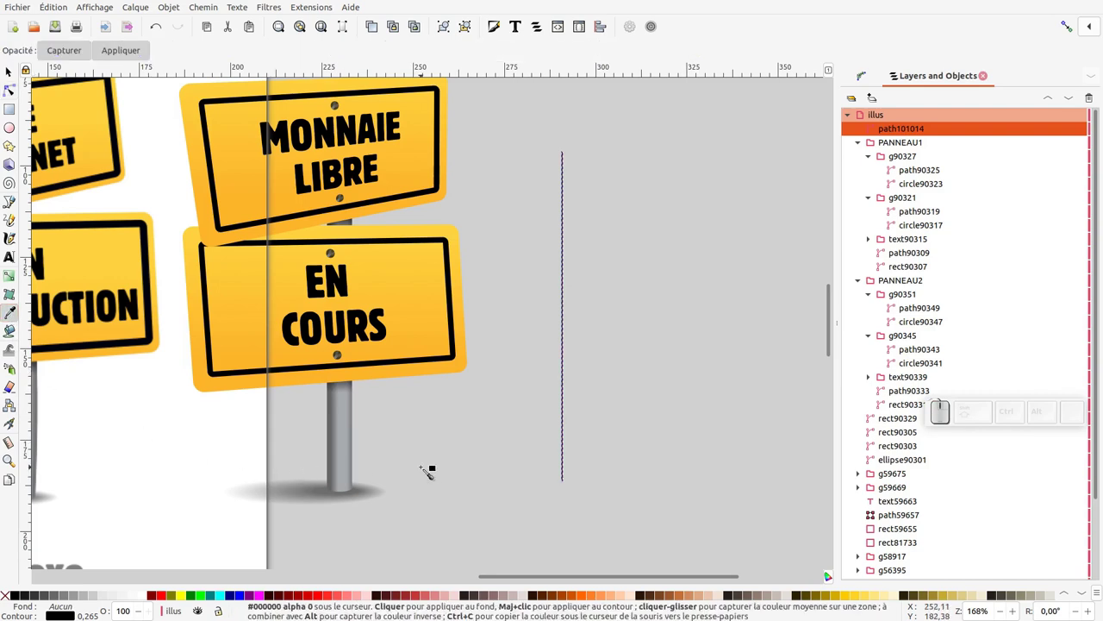
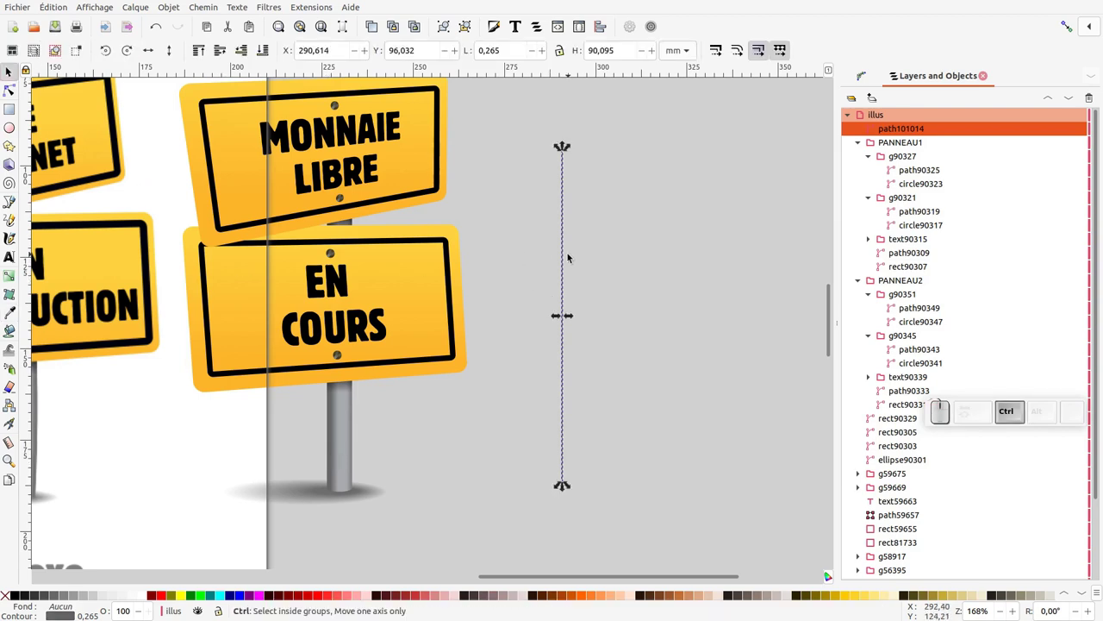
pyautogui.press('ctrl+d')
pyautogui.click(569, 260)
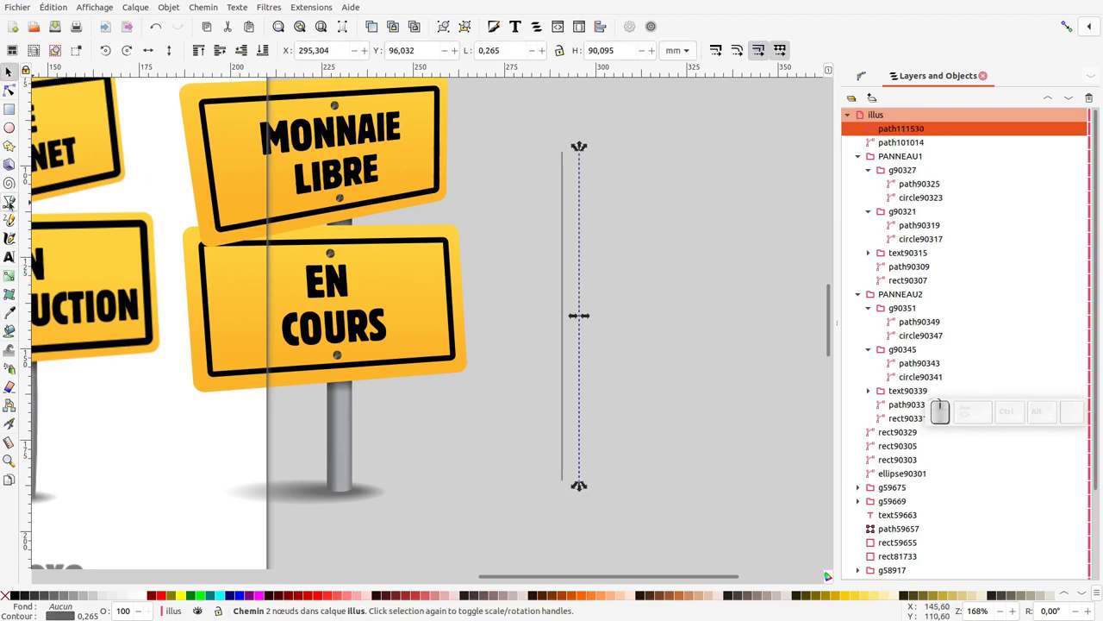
pyautogui.click(17, 318)
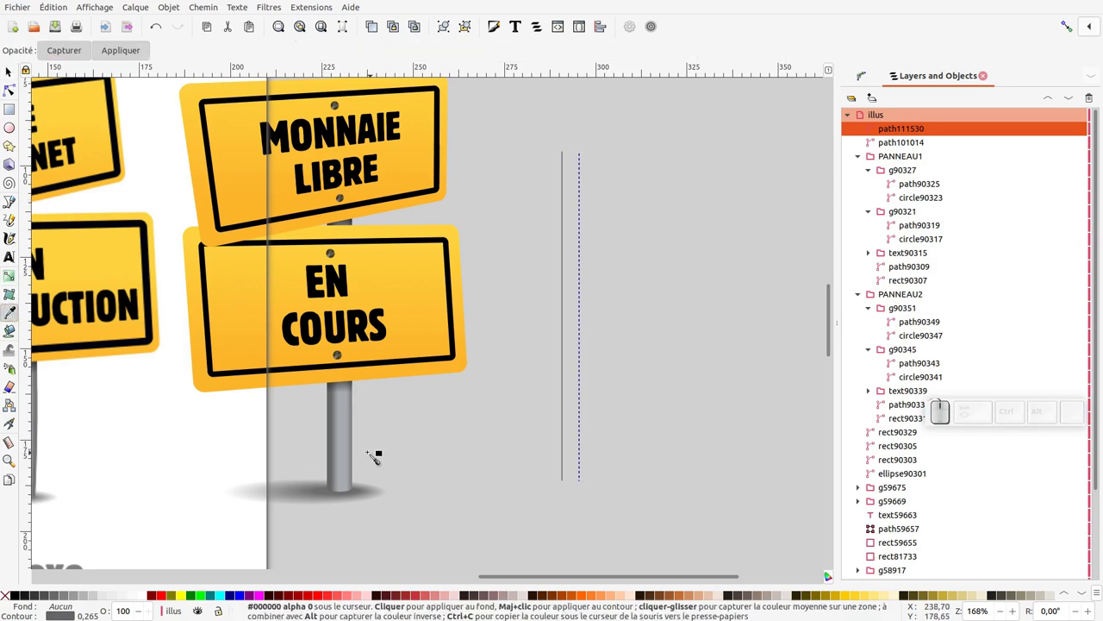
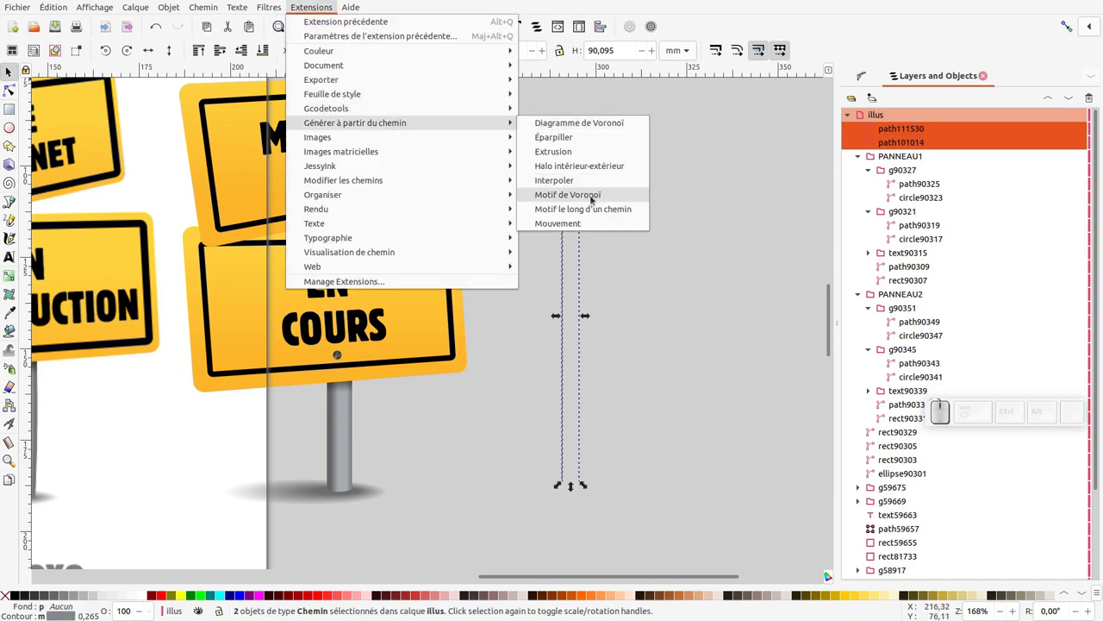
# Interpolate the two lines with 30 steps and style interpolation into a shaded grey pole.
pyautogui.click(586, 183)
pyautogui.click(668, 407)
pyautogui.click(868, 389)
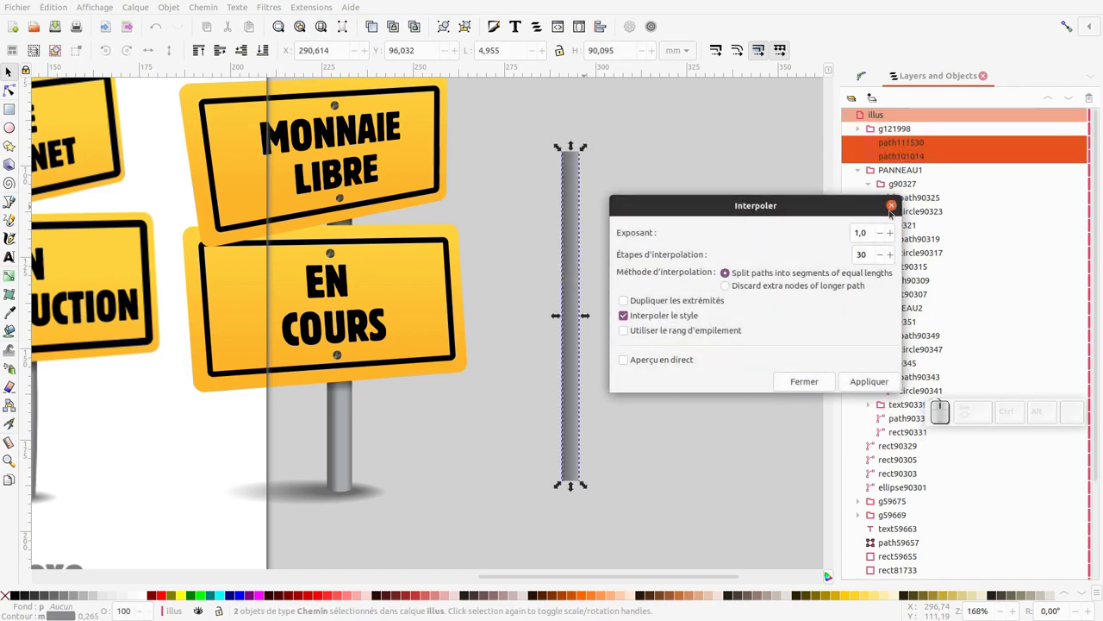
pyautogui.click(895, 213)
# Move the blended pole group further right and deselect it.
pyautogui.click(638, 349)
pyautogui.click(583, 347)
pyautogui.moveTo(563, 265); pyautogui.dragTo(597, 499)
pyautogui.press('Delete')
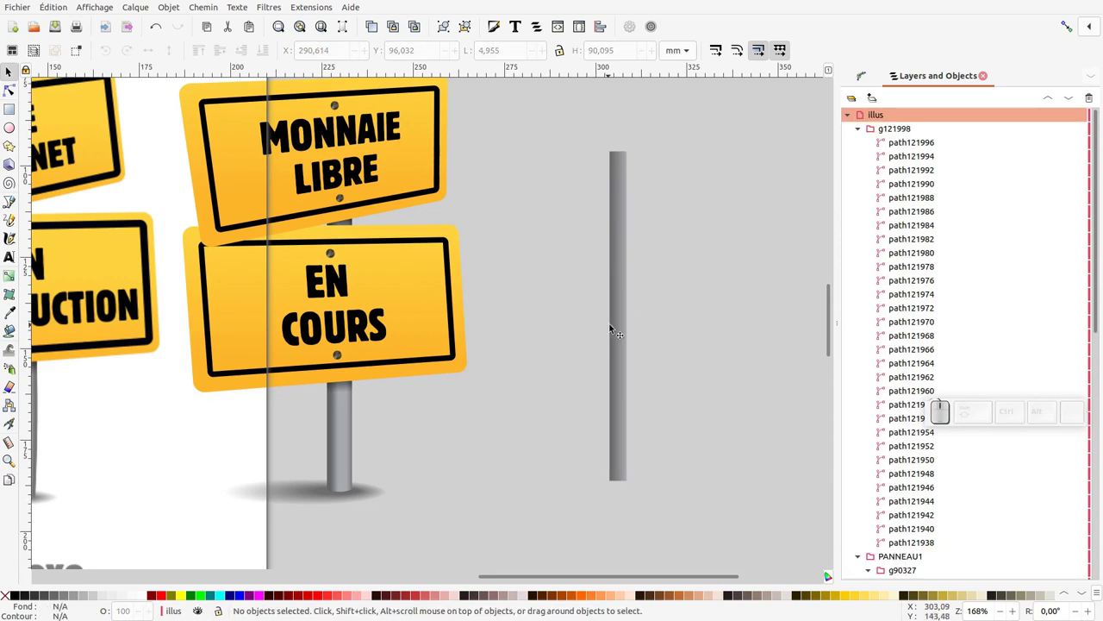
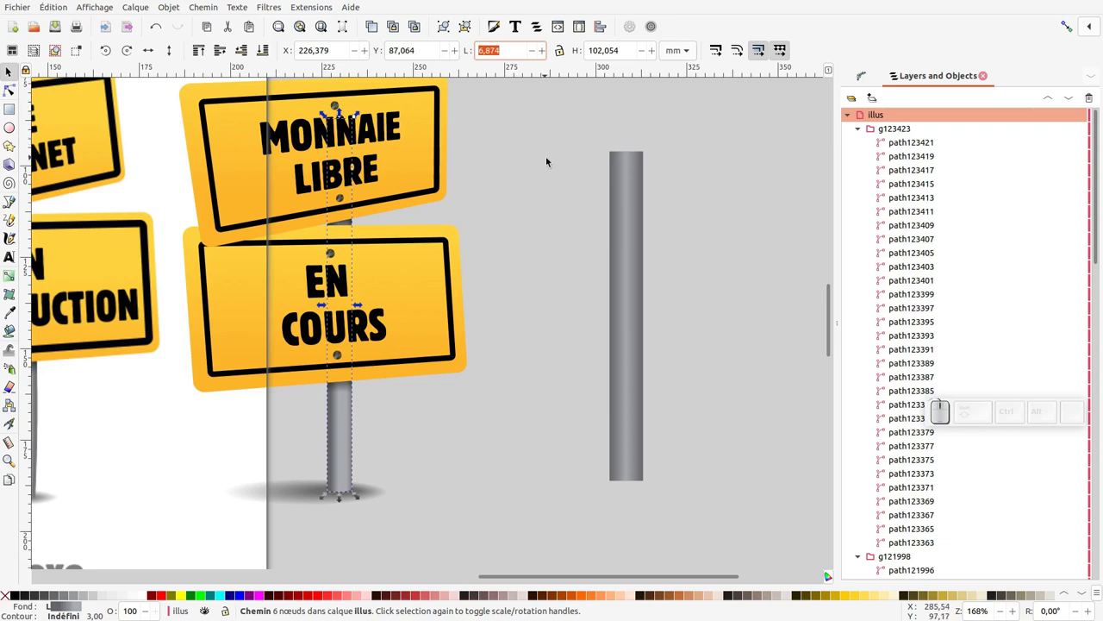
# Place the two dark band rectangles onto the shaded pole and bring them in front.
pyautogui.press('ctrl+c')
pyautogui.click(613, 265)
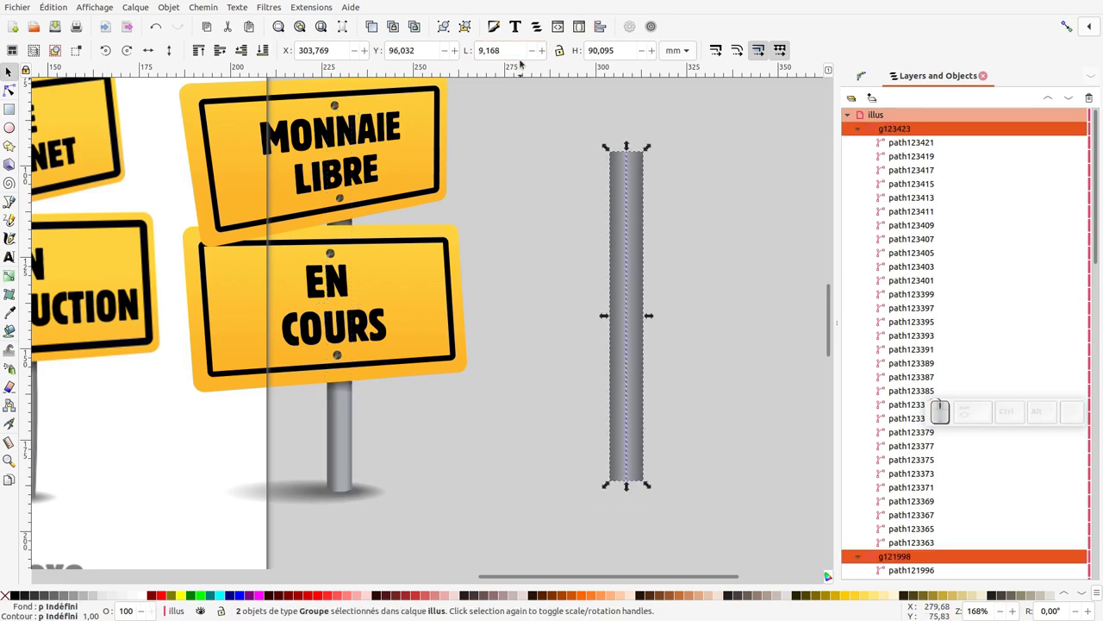
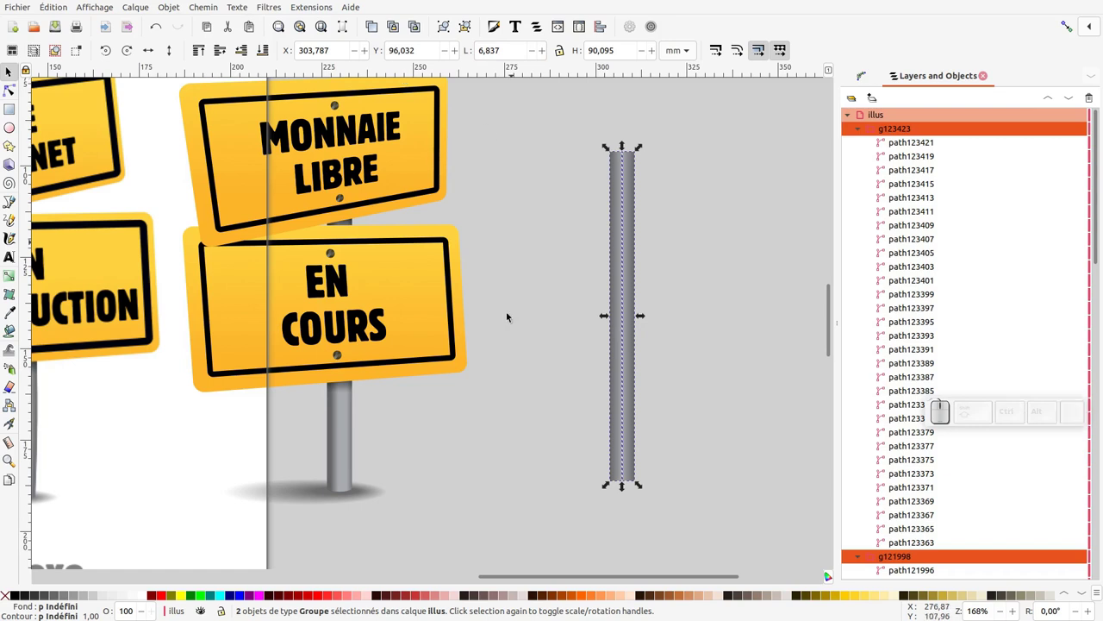
pyautogui.click(346, 389)
pyautogui.moveTo(480, 219); pyautogui.dragTo(324, 401)
pyautogui.moveTo(358, 391); pyautogui.dragTo(471, 116)
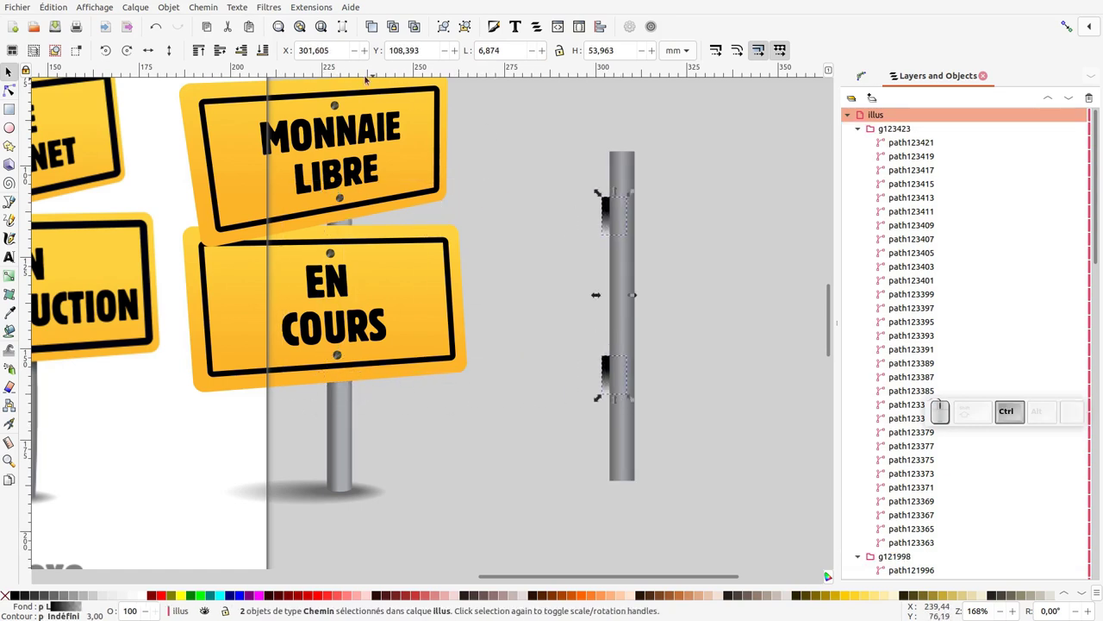
pyautogui.click(205, 57)
pyautogui.click(621, 176)
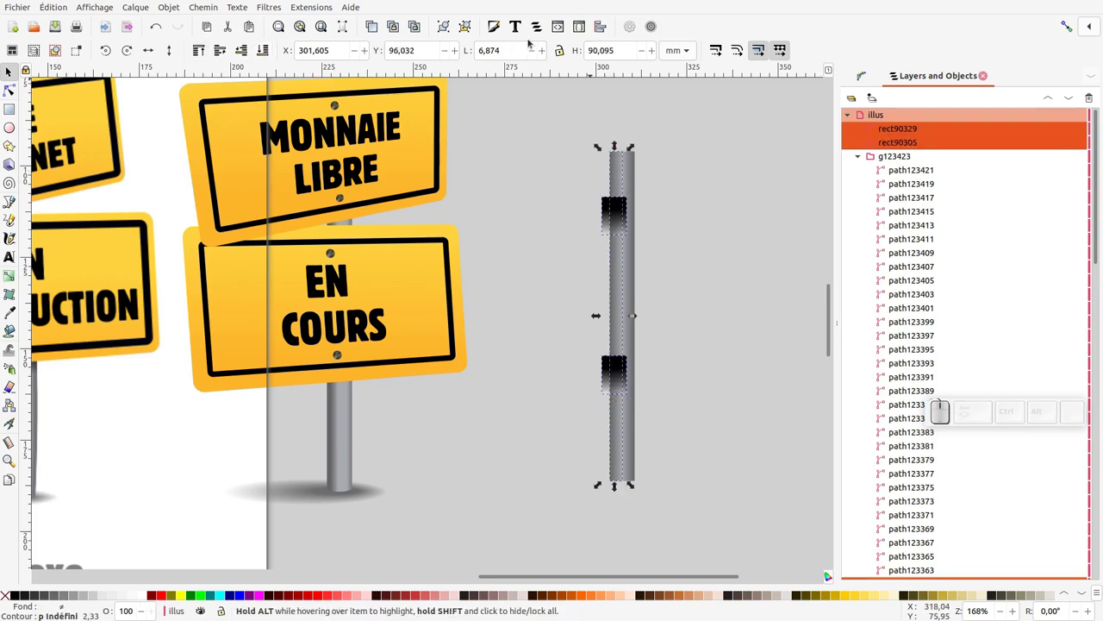
# Centre the bands across the pole with Align and Distribute, then ungroup the pole pieces.
pyautogui.click(606, 27)
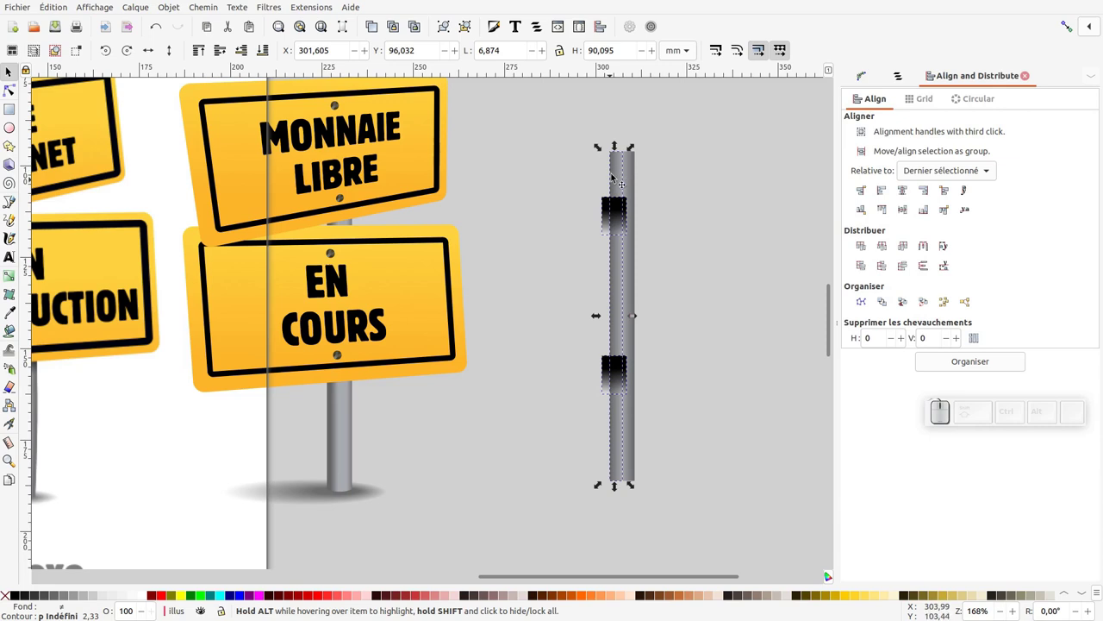
pyautogui.click(888, 195)
pyautogui.click(646, 278)
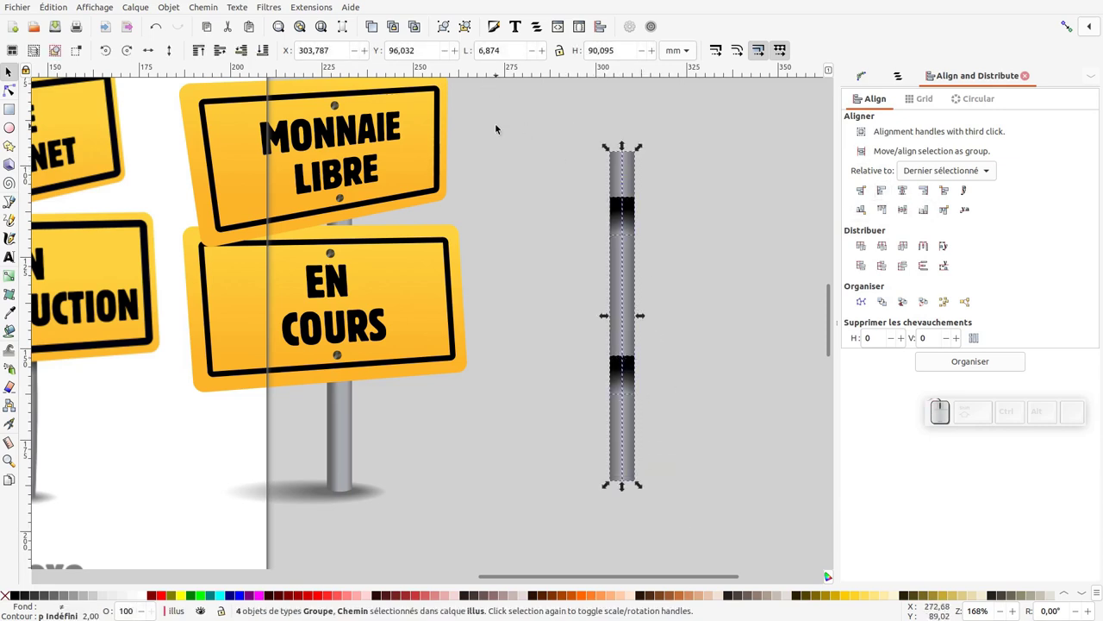
pyautogui.click(468, 28)
pyautogui.click(468, 28)
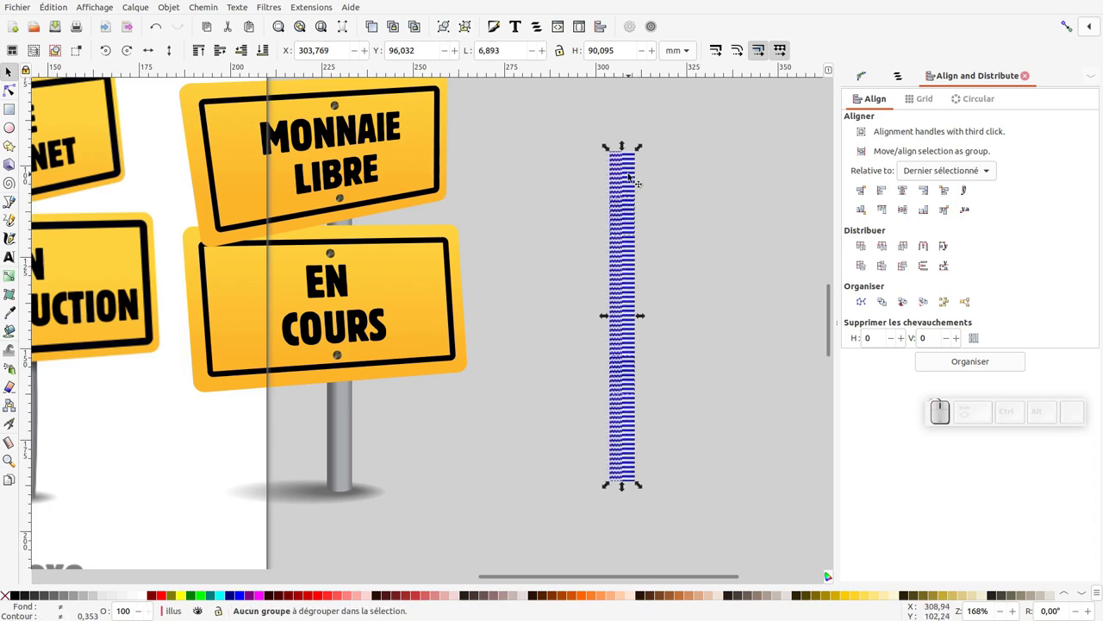
# Rotate the banded pole 90° to lie horizontal beside the EN COURS sign.
pyautogui.click(634, 173)
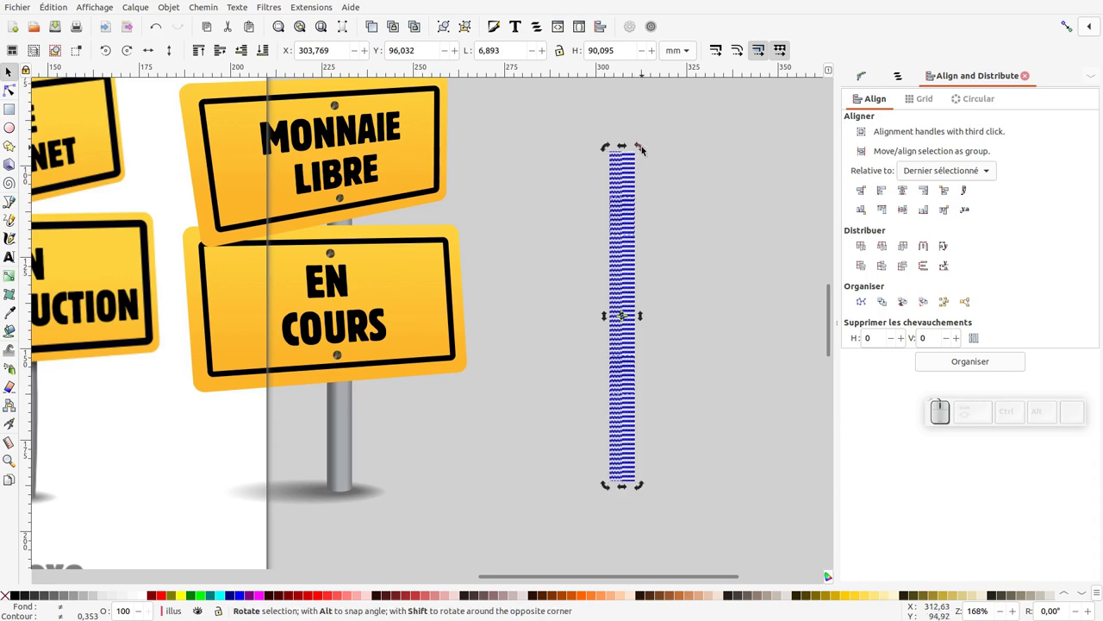
pyautogui.moveTo(648, 147); pyautogui.dragTo(546, 314)
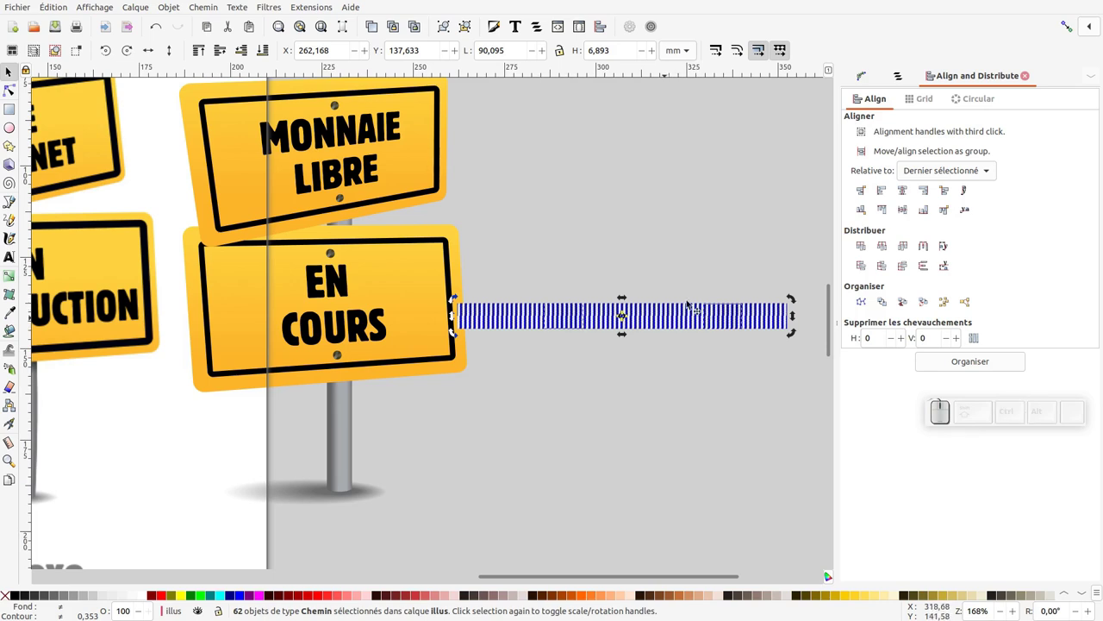
pyautogui.click(446, 28)
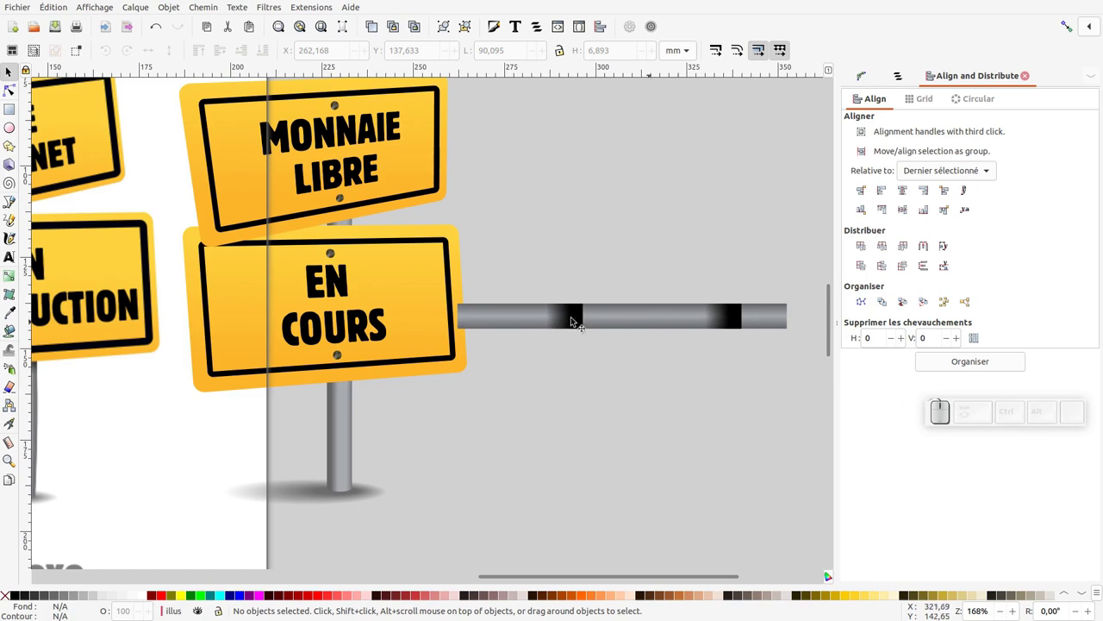
# Add the Bend (Courber) path effect to the horizontal pole and edit it on canvas.
pyautogui.click(869, 79)
pyautogui.click(857, 563)
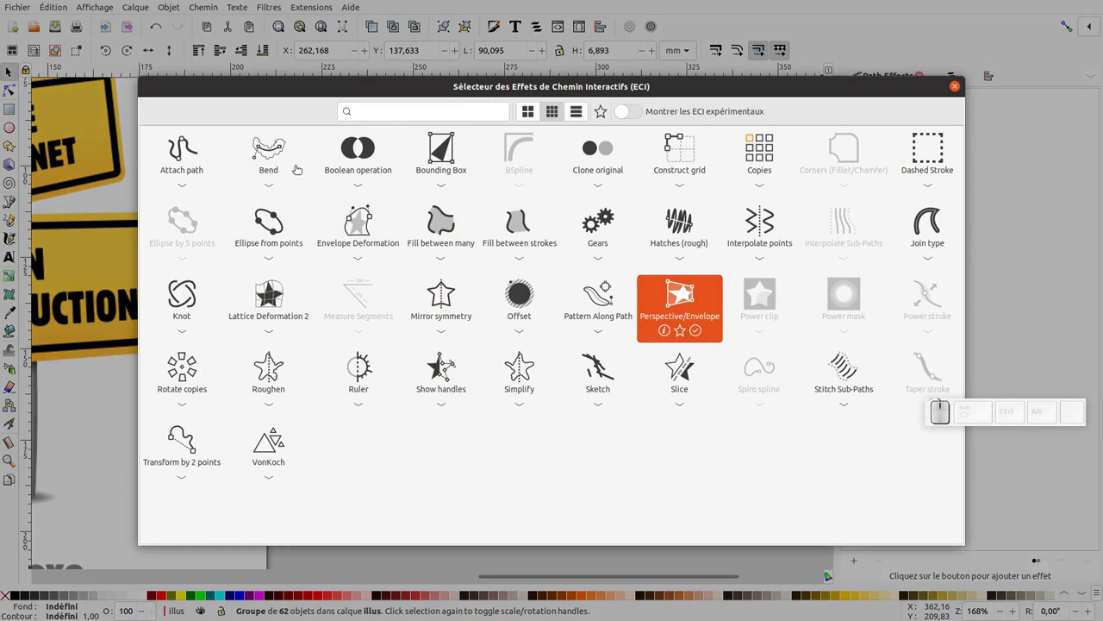
pyautogui.click(275, 153)
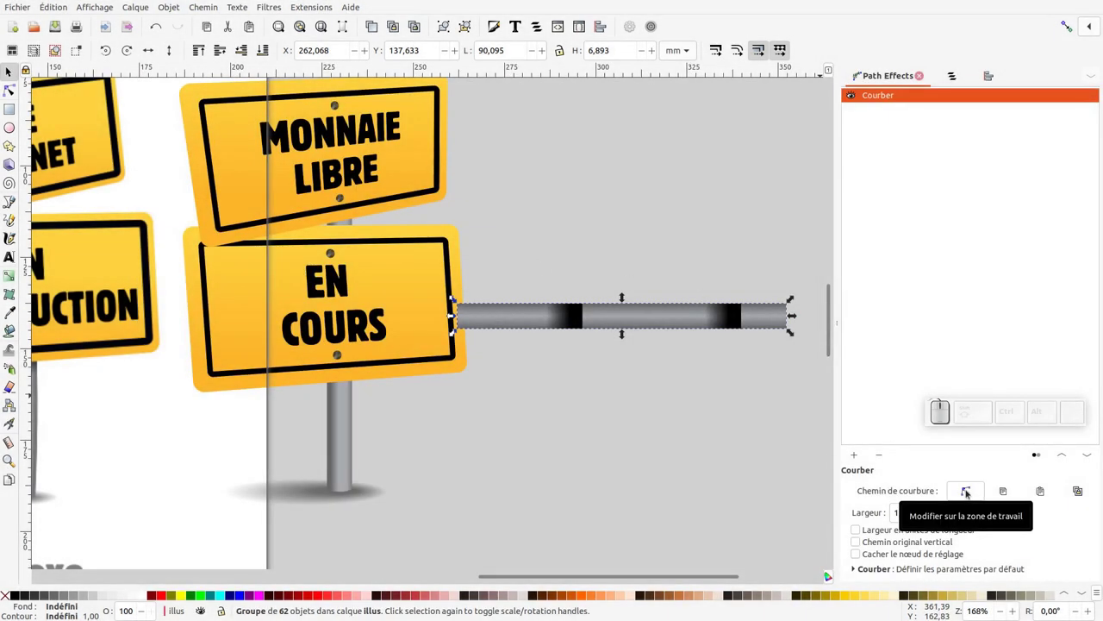
pyautogui.click(972, 493)
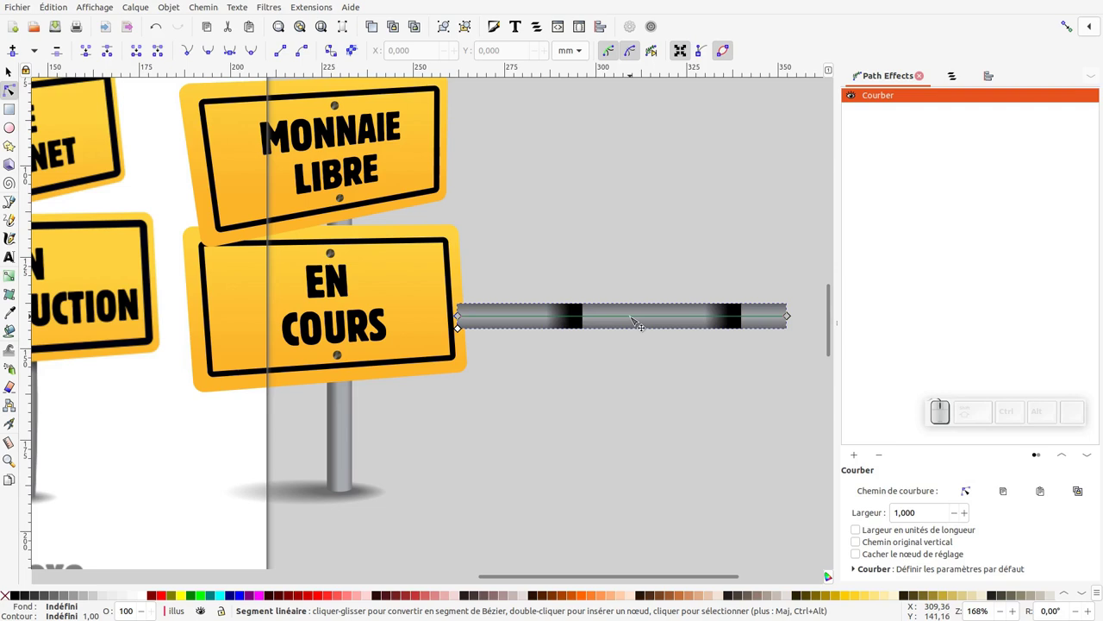
# Try bending the pole into an arch, undo it, and reselect the straight pole.
pyautogui.moveTo(640, 322); pyautogui.dragTo(524, 271)
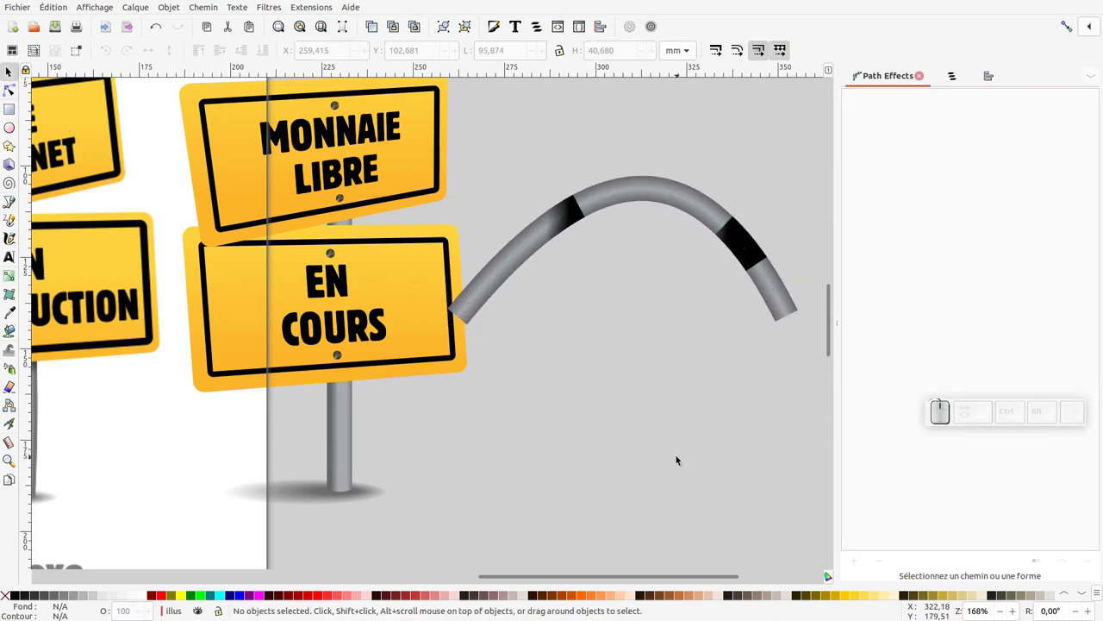
pyautogui.press('ctrl+z')
pyautogui.click(661, 317)
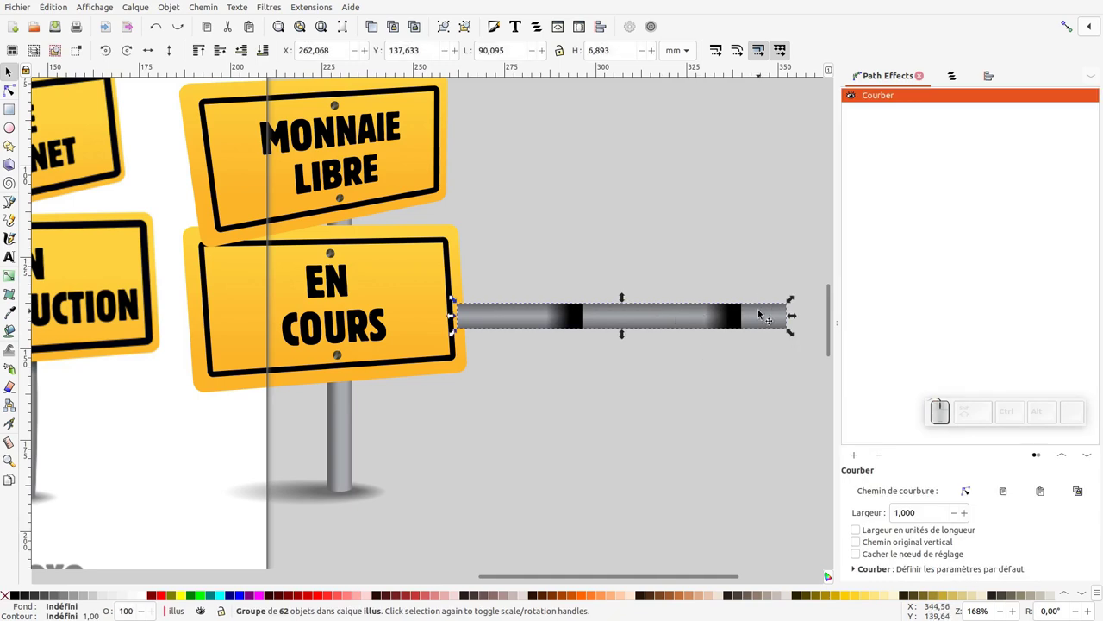
# Rotate the banded pole 90° upright and move it onto the old sign post.
pyautogui.click(775, 308)
pyautogui.moveTo(794, 297); pyautogui.dragTo(624, 388)
pyautogui.moveTo(620, 396); pyautogui.dragTo(354, 456)
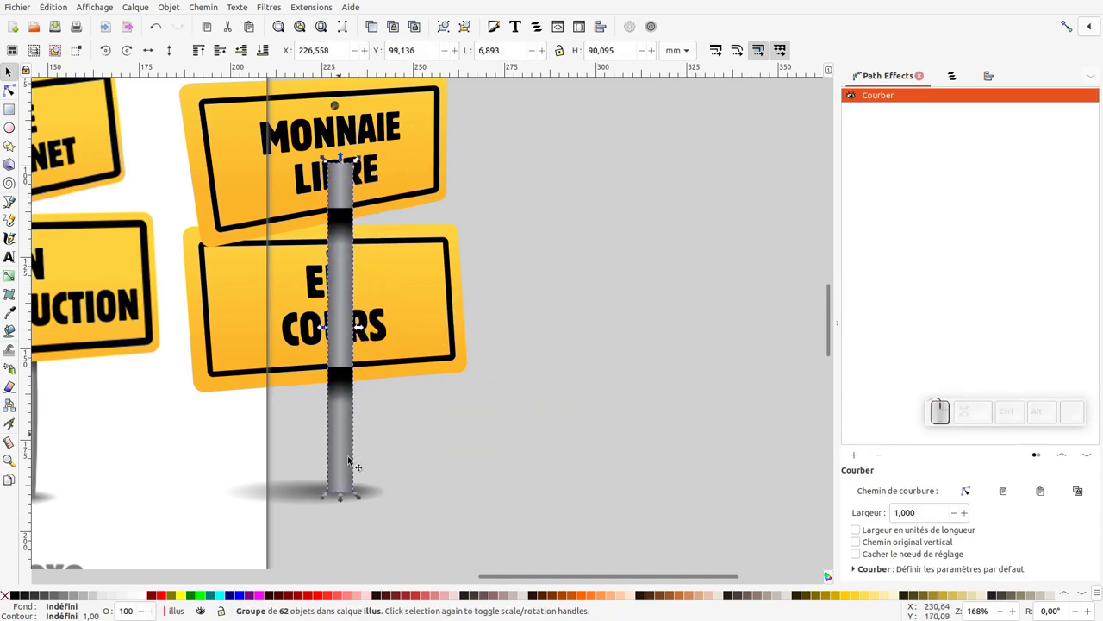
# Delete the old sign post and reselect the banded pole to start bending its top.
pyautogui.click(352, 448)
pyautogui.click(410, 453)
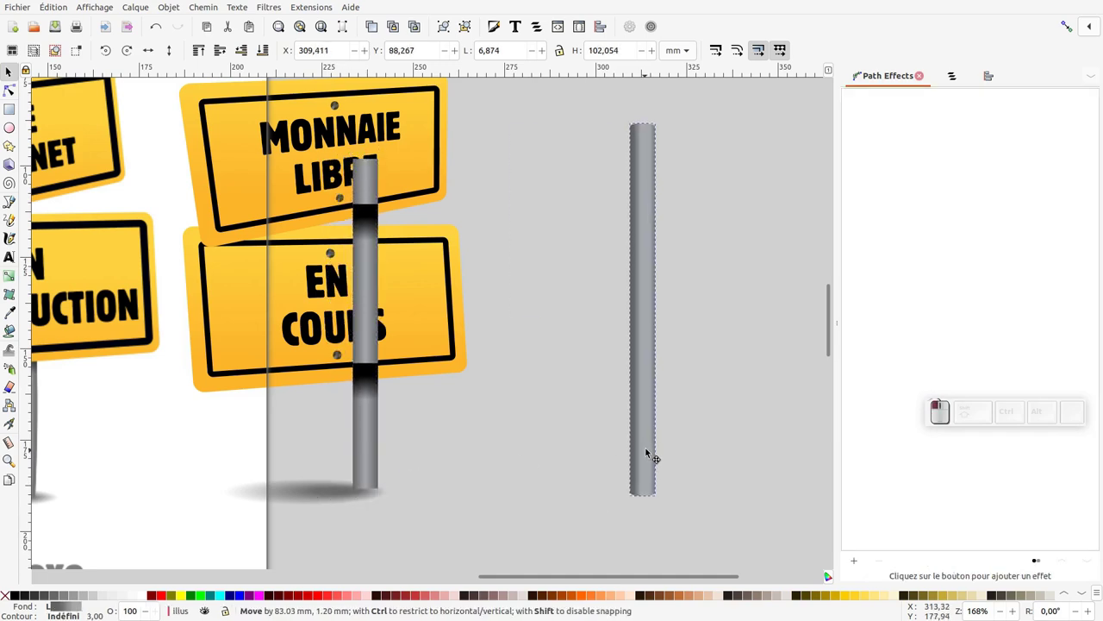
pyautogui.press('Delete')
pyautogui.click(339, 436)
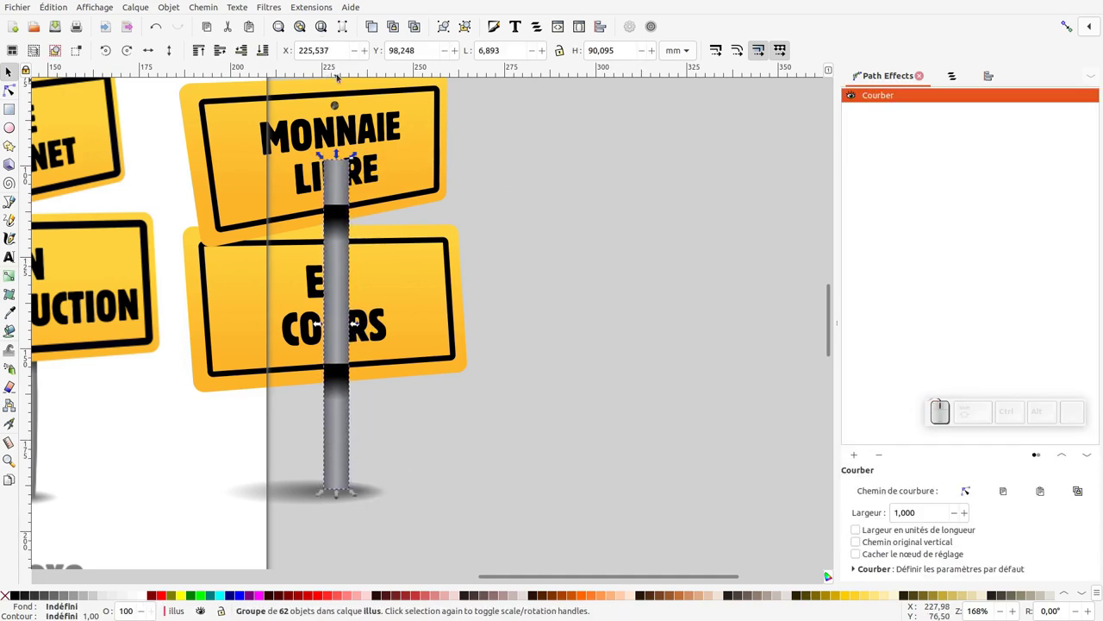
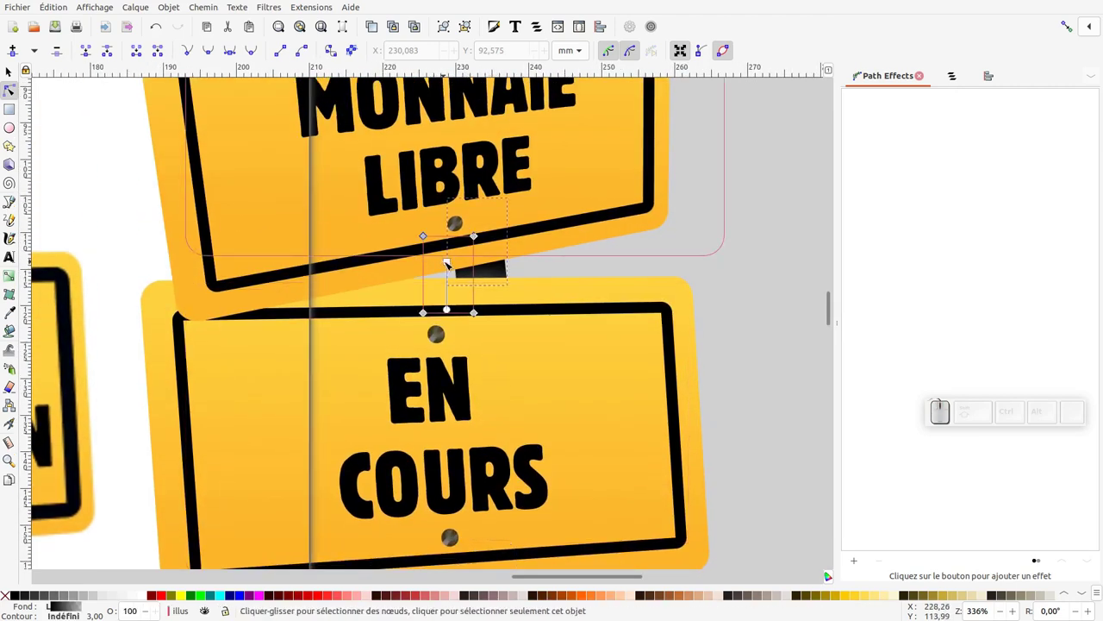
# Reshade the short pole section between the two signs with a gradient, ending on the MONNAIE LIBRE group.
pyautogui.click(461, 304)
pyautogui.click(494, 286)
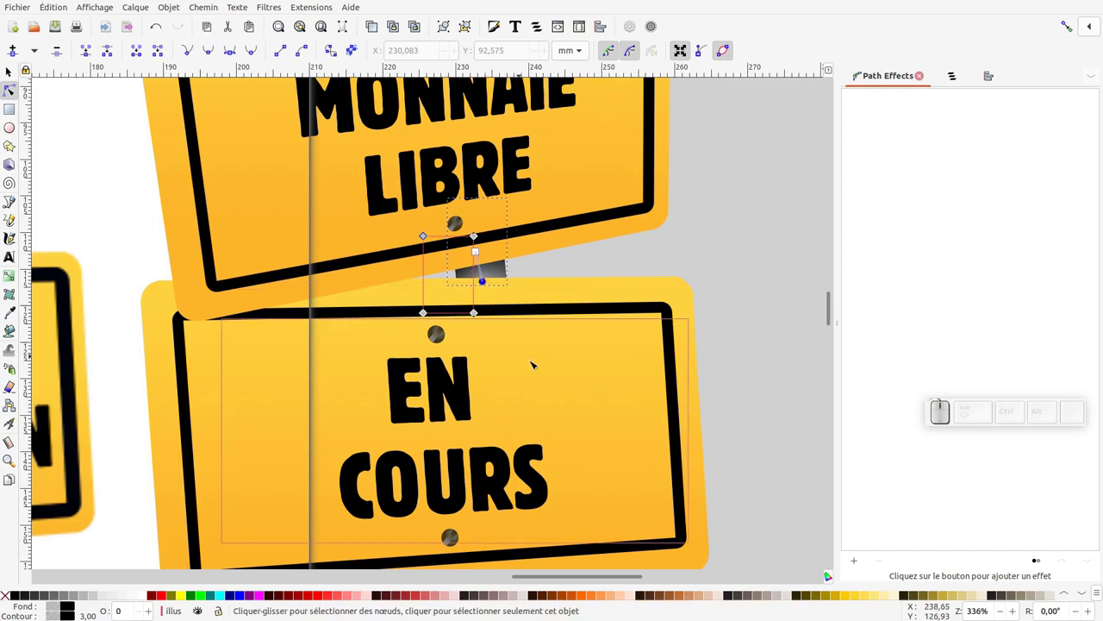
pyautogui.press('F1')
pyautogui.press('KP_Subtract')
pyautogui.middleClick(613, 430)
pyautogui.click(573, 346)
pyautogui.moveTo(556, 244); pyautogui.dragTo(562, 244)
pyautogui.click(560, 243)
pyautogui.moveTo(573, 176); pyautogui.dragTo(553, 210)
pyautogui.click(551, 211)
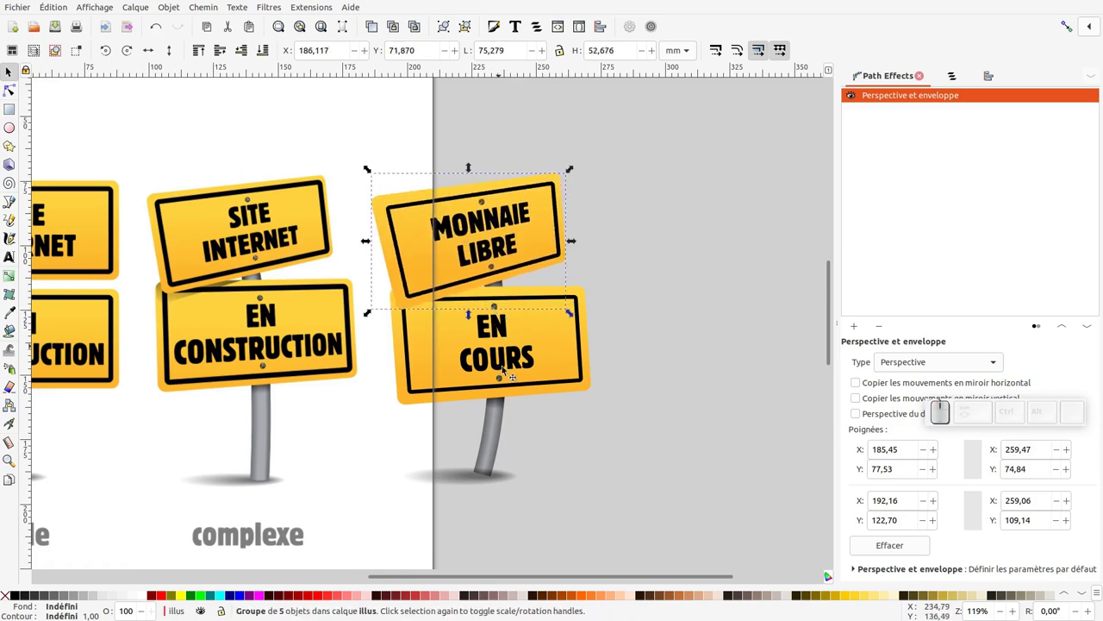
# Check the shadow under the right-hand pole, deselect it and zoom in on the pole's base.
pyautogui.click(564, 445)
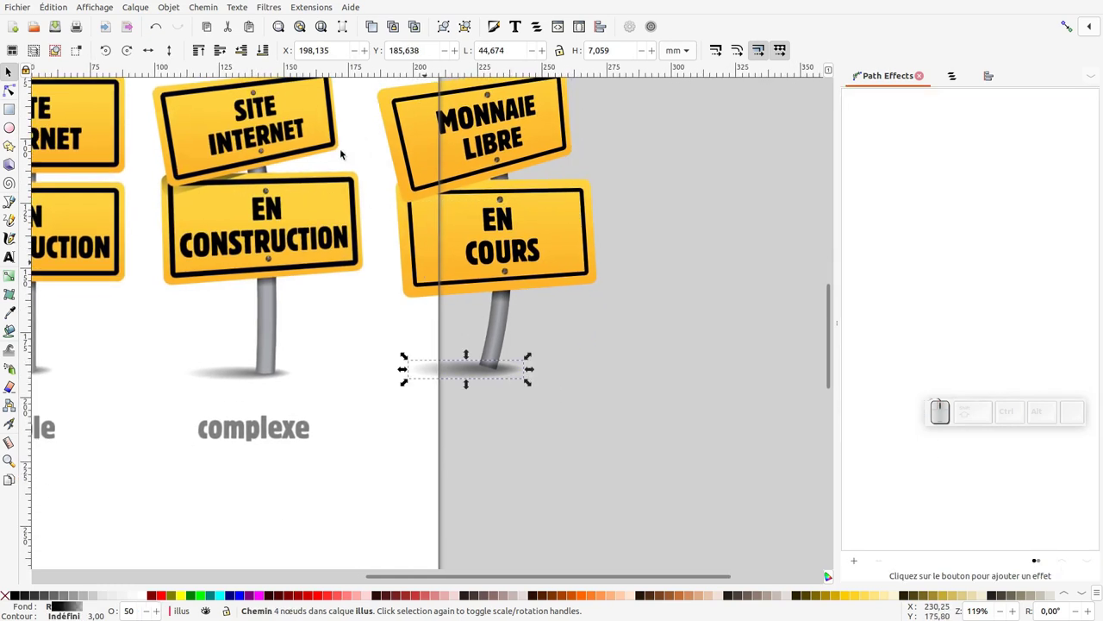
pyautogui.click(271, 57)
pyautogui.middleClick(500, 389)
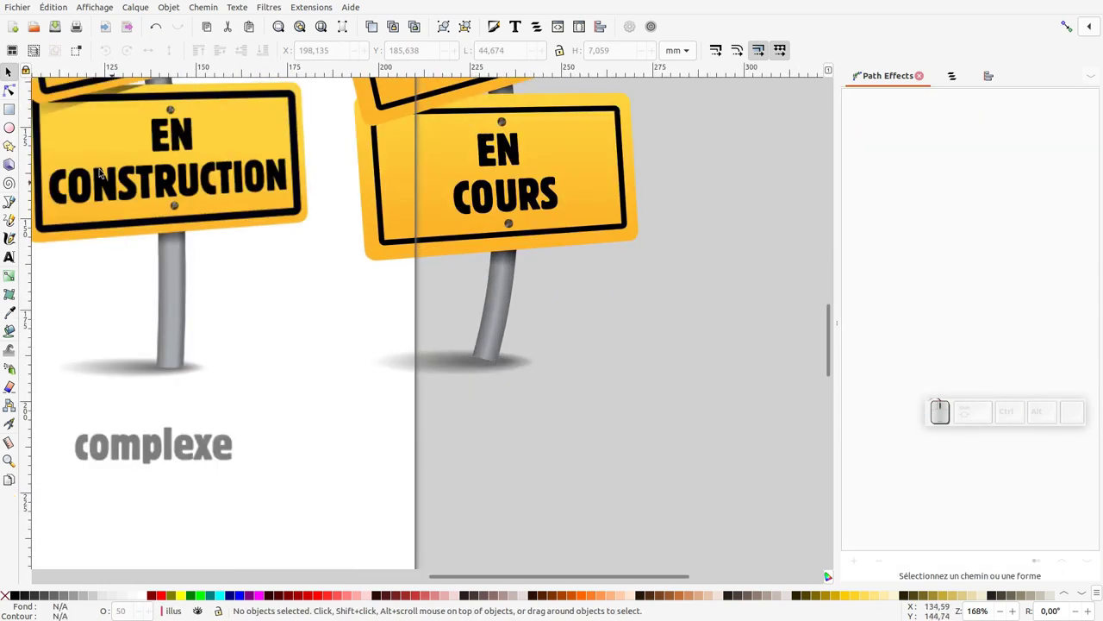
pyautogui.click(178, 206)
pyautogui.middleClick(368, 58)
pyautogui.middleClick(368, 58)
# Draw a small ellipse with the Ellipse tool over the bottom end of the pole.
pyautogui.click(368, 58)
pyautogui.rightClick(379, 58)
pyautogui.click(380, 57)
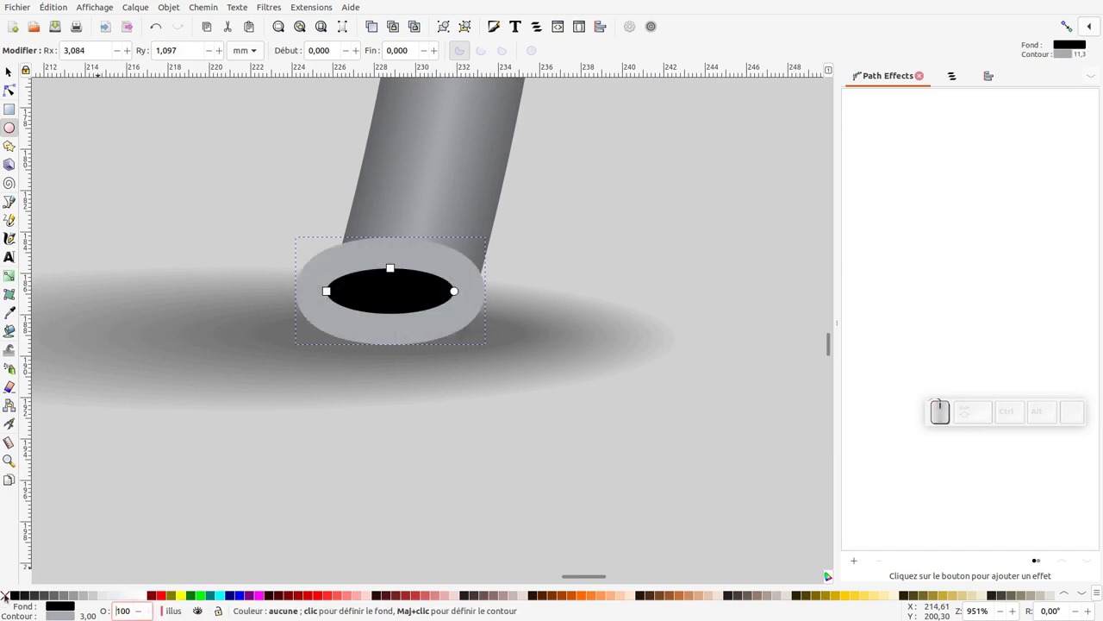
# Give the base ellipse no fill and a thin 0.25 black stroke.
pyautogui.click(380, 58)
pyautogui.moveTo(379, 58); pyautogui.dragTo(379, 58)
pyautogui.rightClick(379, 57)
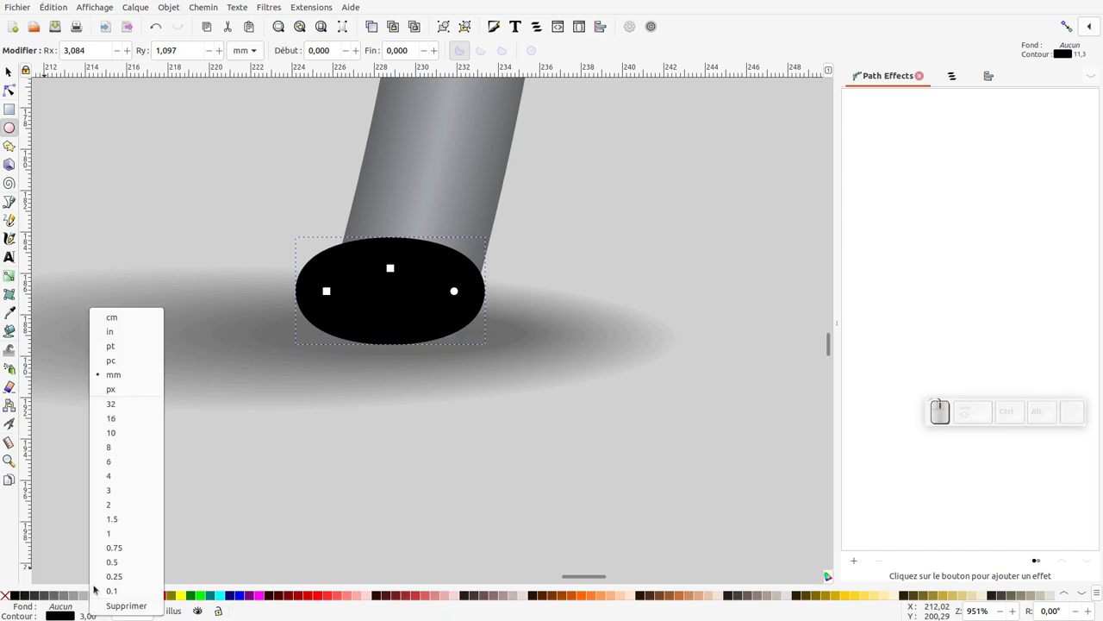
pyautogui.click(379, 58)
pyautogui.click(379, 58)
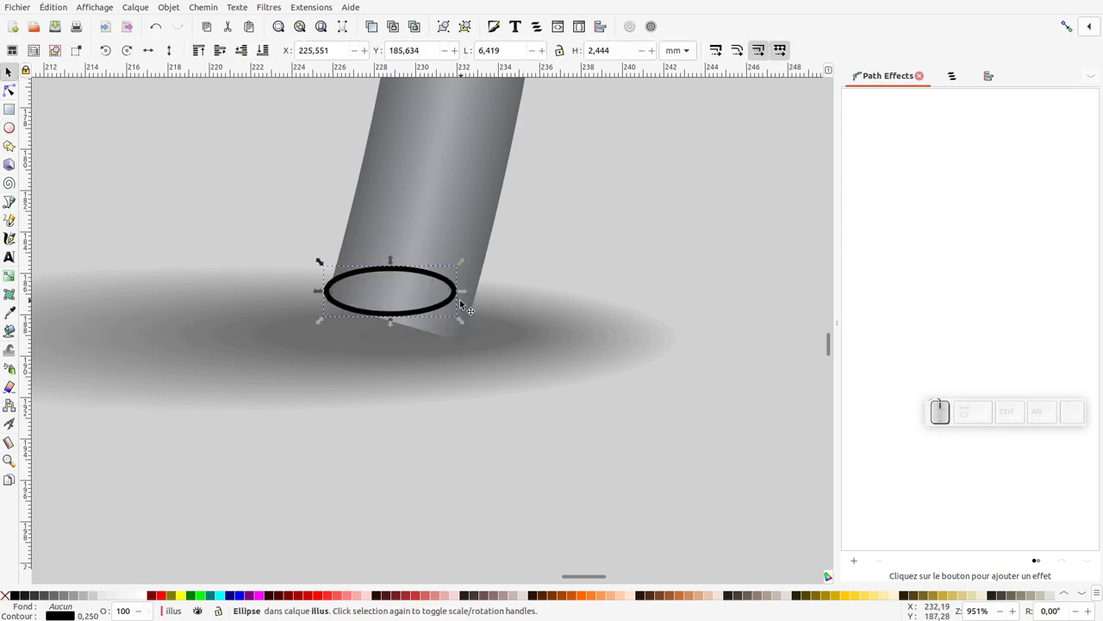
# Fit the ellipse onto the pole's end and stretch it to the pole's full width.
pyautogui.moveTo(473, 292); pyautogui.dragTo(356, 279)
pyautogui.click(348, 301)
pyautogui.moveTo(414, 312); pyautogui.dragTo(359, 293)
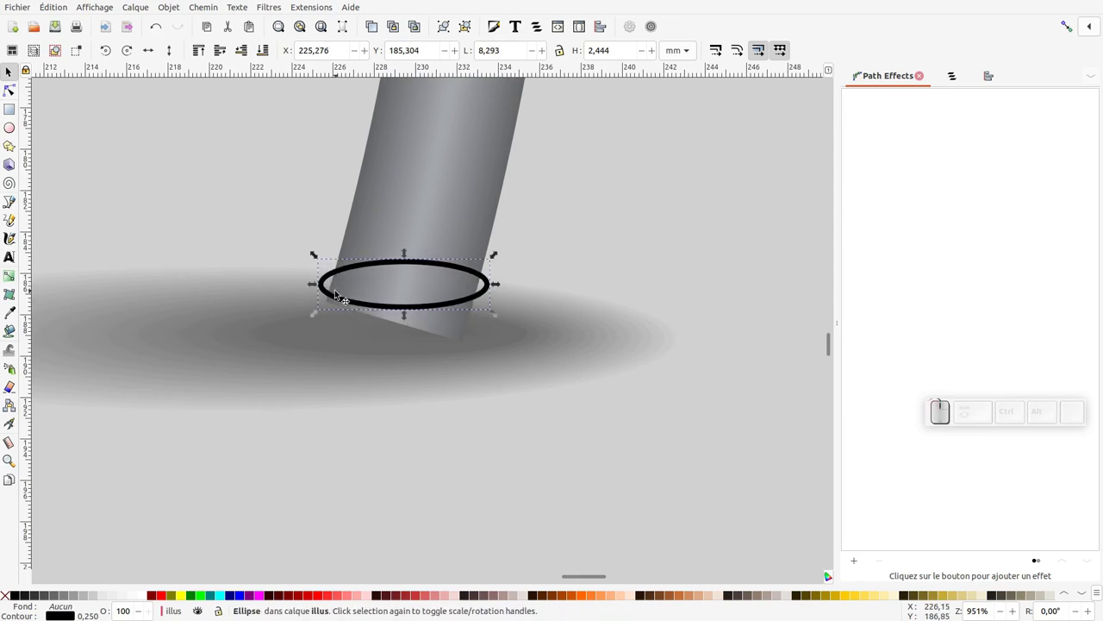
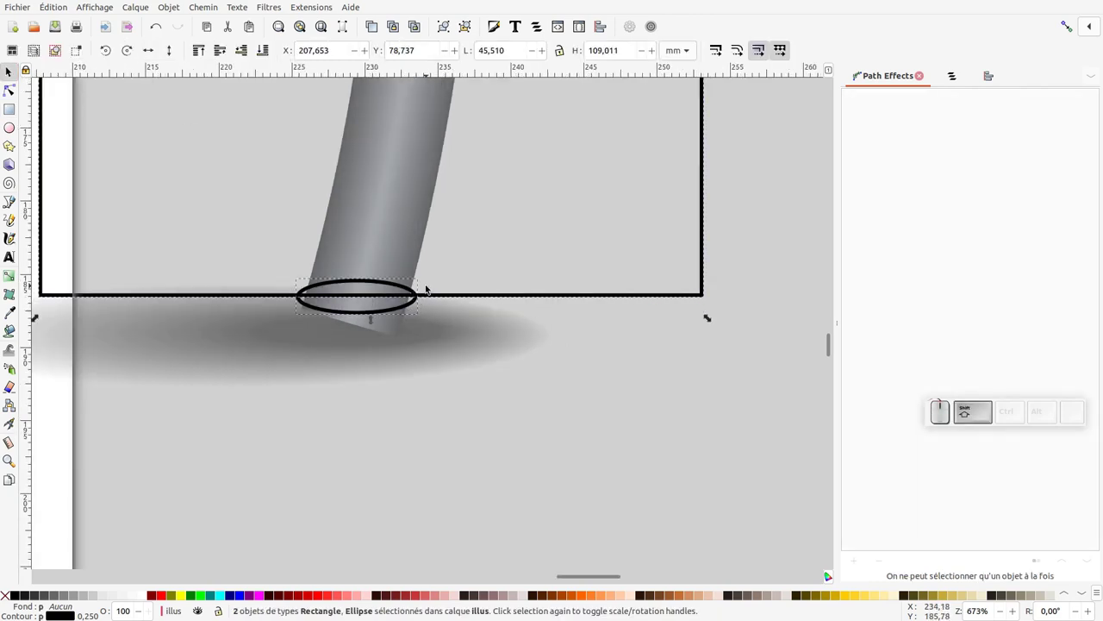
# Union the rectangle and ellipse into one shape and add the pole to the selection.
pyautogui.click(216, 4)
pyautogui.click(220, 65)
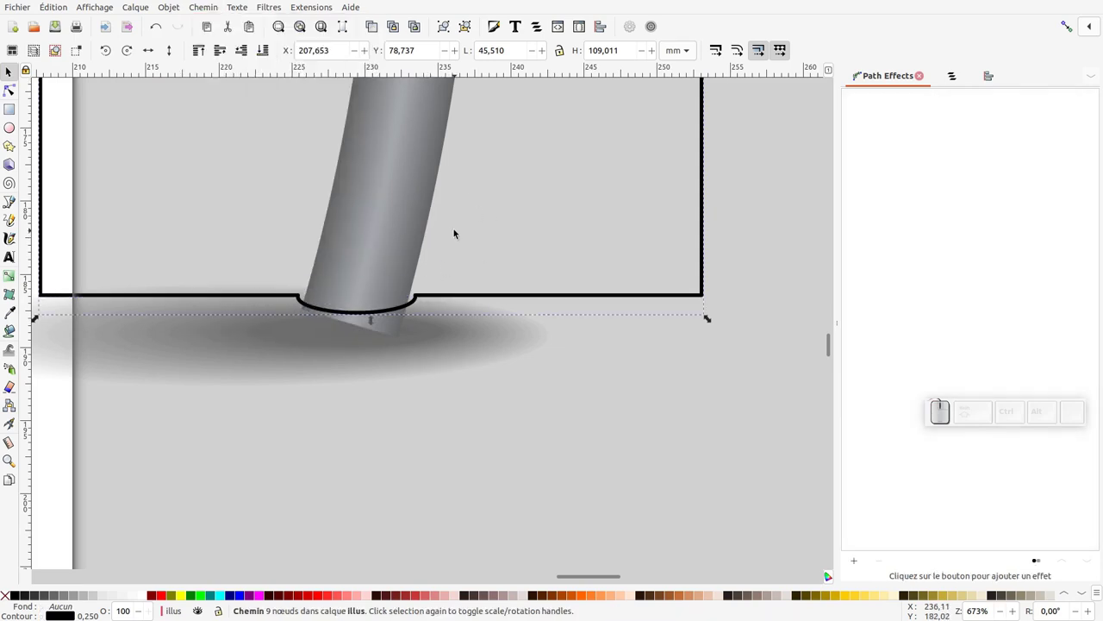
pyautogui.click(413, 204)
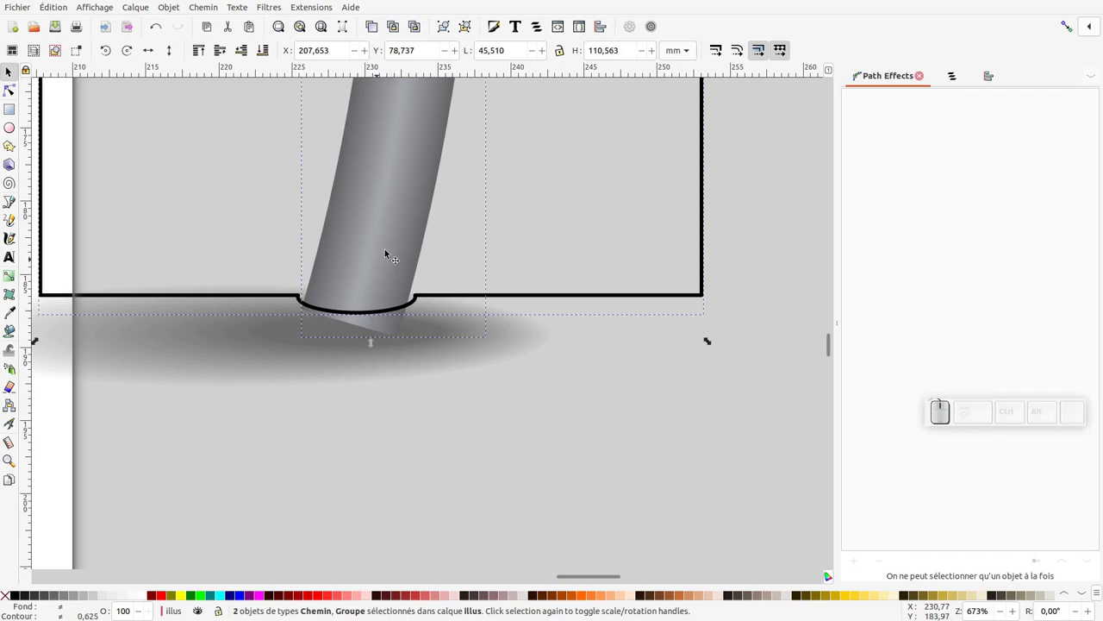
# Clip the pole with the merged shape via Objet > Découpe > Définir la découpe so it ends at the ground.
pyautogui.click(204, 9)
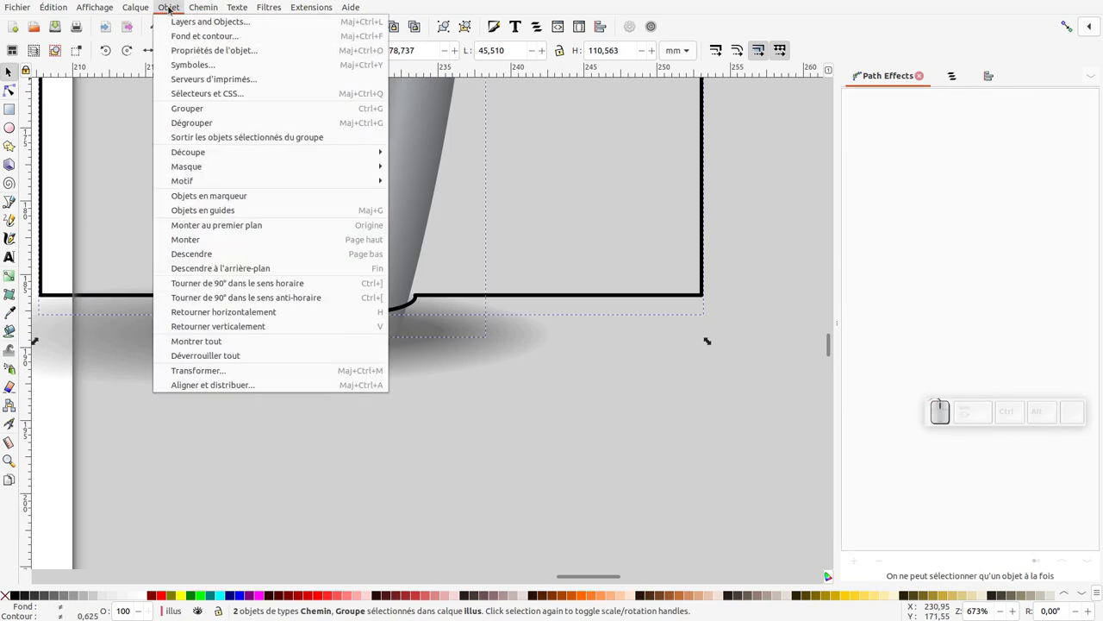
pyautogui.click(454, 158)
pyautogui.click(389, 337)
pyautogui.moveTo(419, 369); pyautogui.dragTo(383, 349)
pyautogui.press('KP_Subtract')
pyautogui.middleClick(447, 490)
pyautogui.middleClick(456, 417)
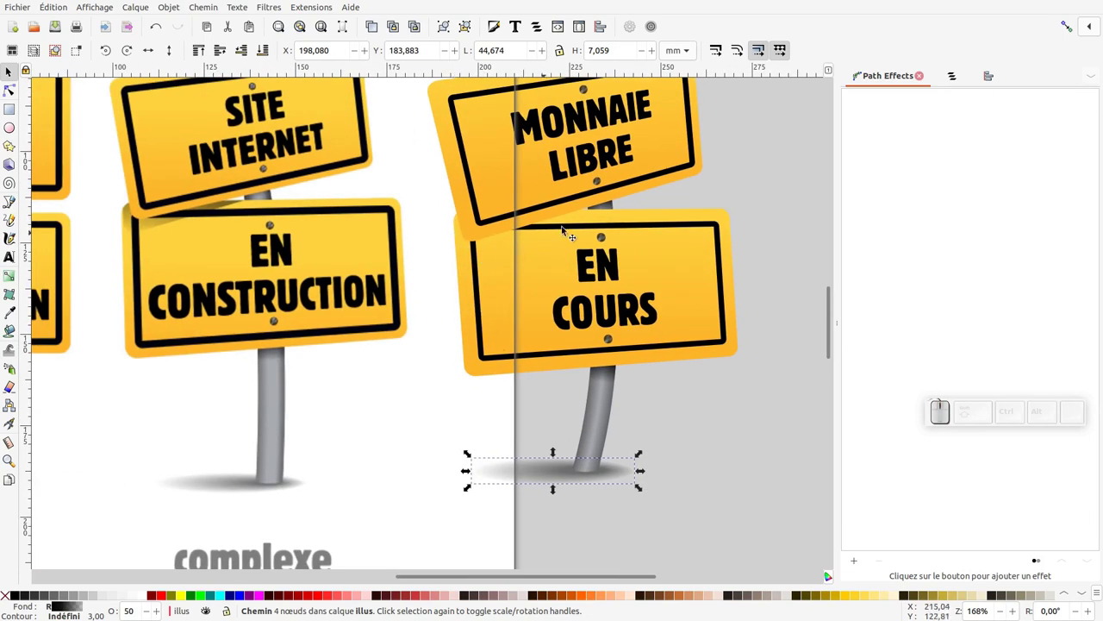
# Enter the sign groups and select both the MONNAIE LIBRE and EN COURS yellow panels.
pyautogui.click(733, 244)
pyautogui.click(603, 302)
pyautogui.click(598, 202)
pyautogui.click(205, 9)
pyautogui.click(207, 26)
pyautogui.click(17, 92)
pyautogui.click(374, 136)
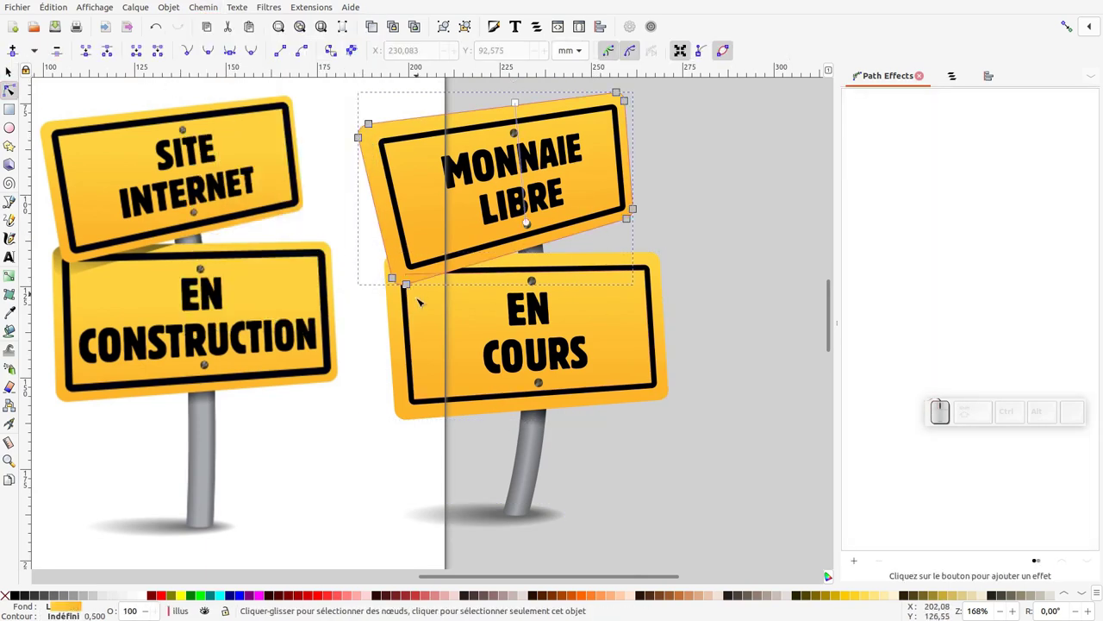
pyautogui.click(398, 322)
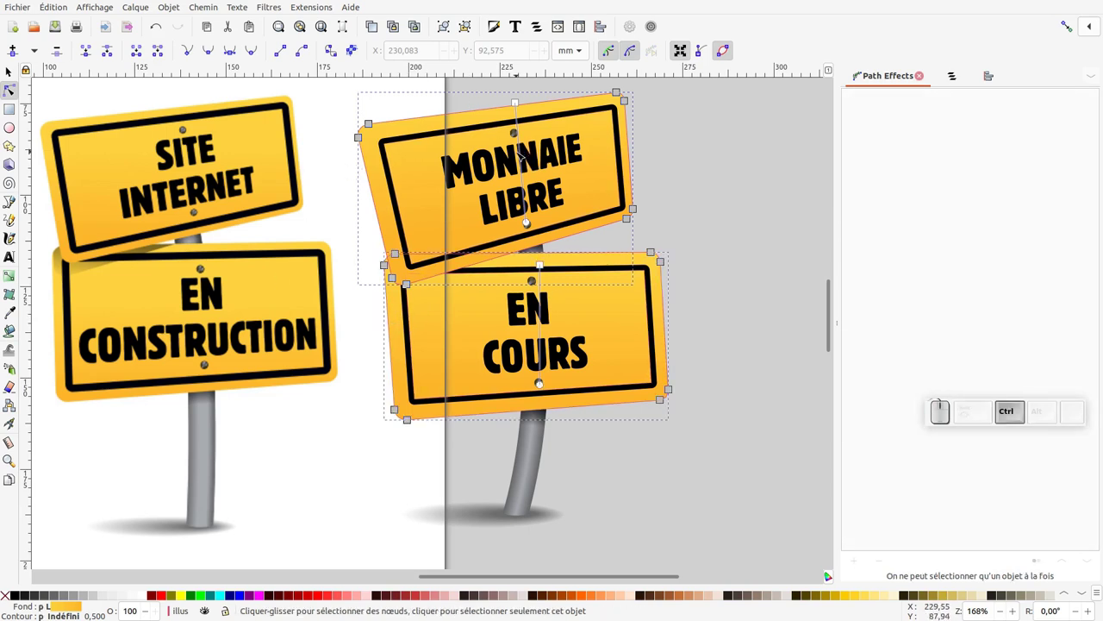
# Duplicate both panels with Ctrl+D and move the copies to the layer's top in Layers and Objects.
pyautogui.press('ctrl+d')
pyautogui.click(951, 78)
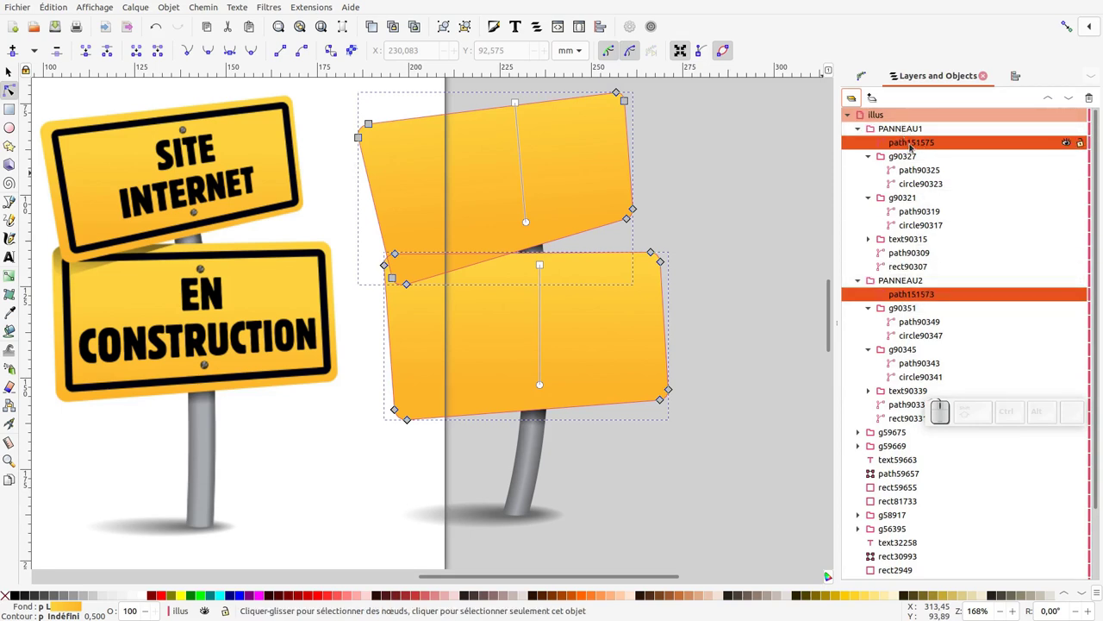
pyautogui.moveTo(915, 146); pyautogui.dragTo(937, 278)
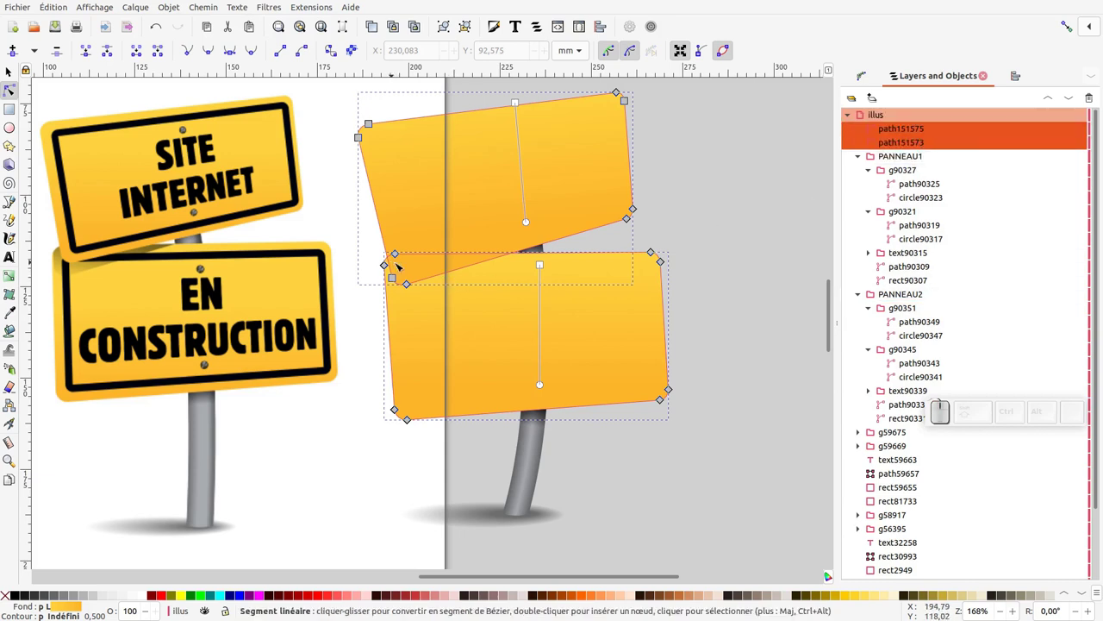
# Give the panel copies no fill and a black outline.
pyautogui.click(693, 211)
pyautogui.click(574, 225)
pyautogui.click(535, 313)
pyautogui.click(9, 599)
pyautogui.click(19, 601)
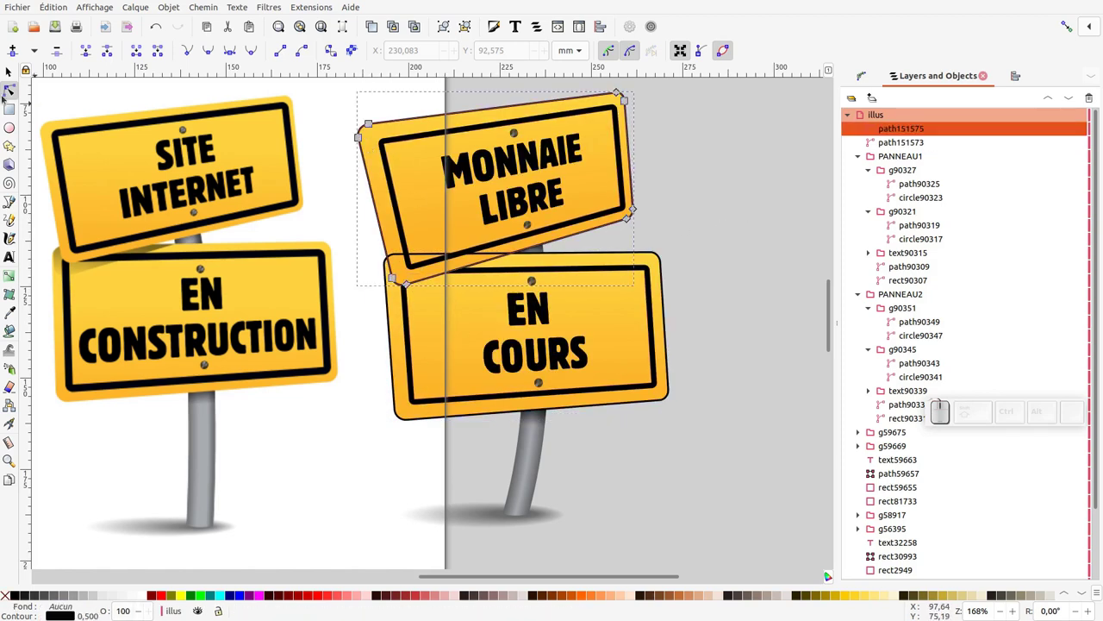
# Shift the upper outline copy slightly down and tilt it further over the EN COURS sign.
pyautogui.click(431, 118)
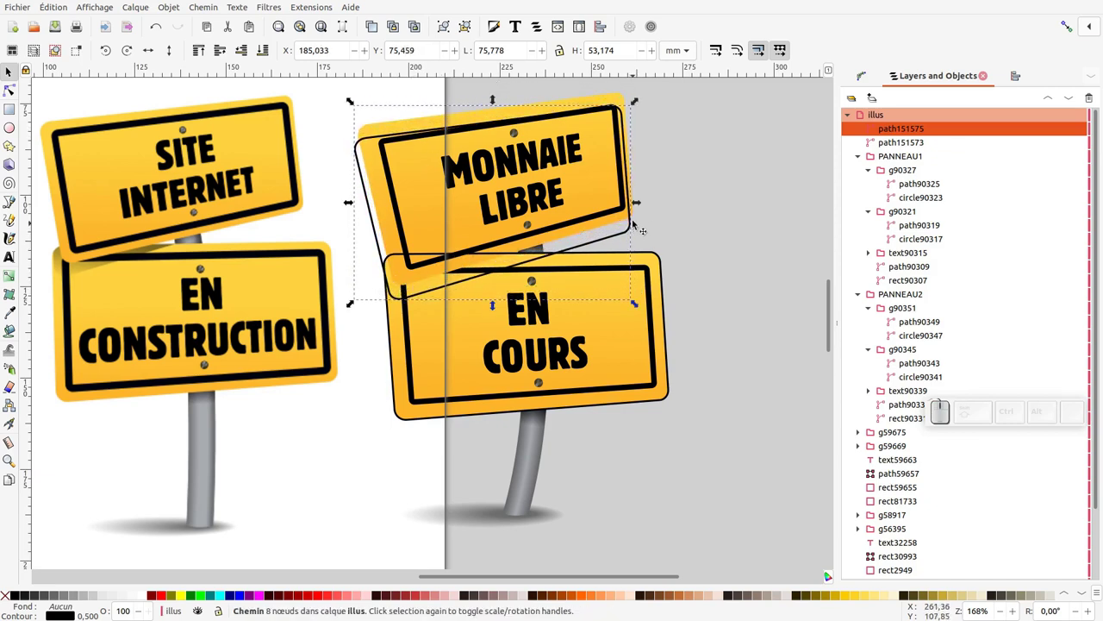
pyautogui.click(635, 225)
pyautogui.moveTo(641, 199); pyautogui.dragTo(612, 233)
pyautogui.moveTo(452, 283); pyautogui.dragTo(372, 124)
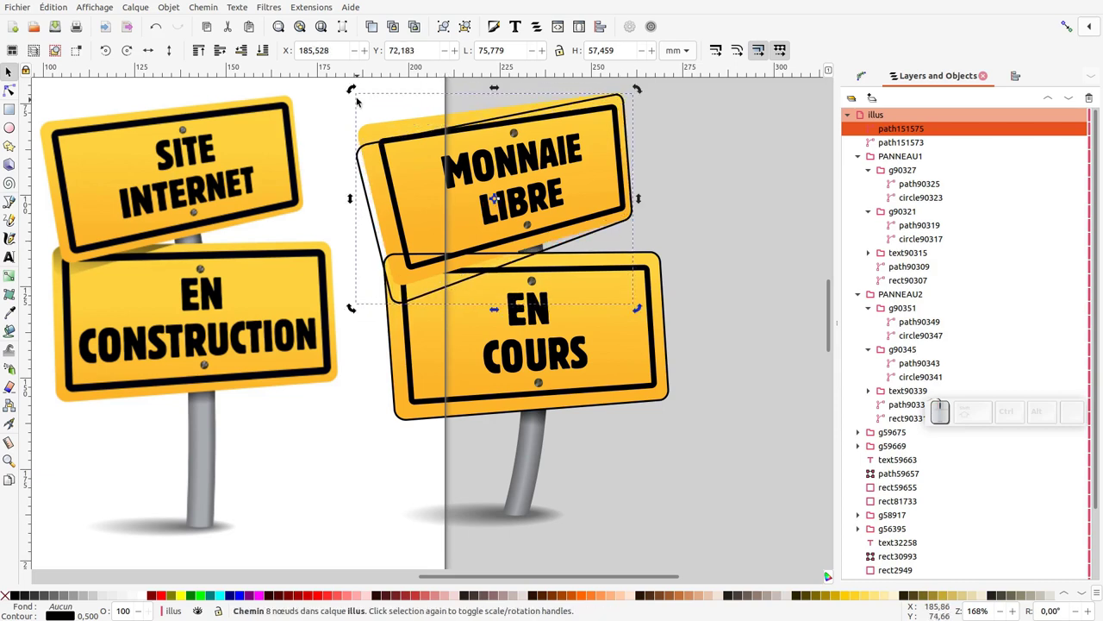
pyautogui.click(354, 199)
pyautogui.click(366, 200)
pyautogui.moveTo(359, 199); pyautogui.dragTo(384, 264)
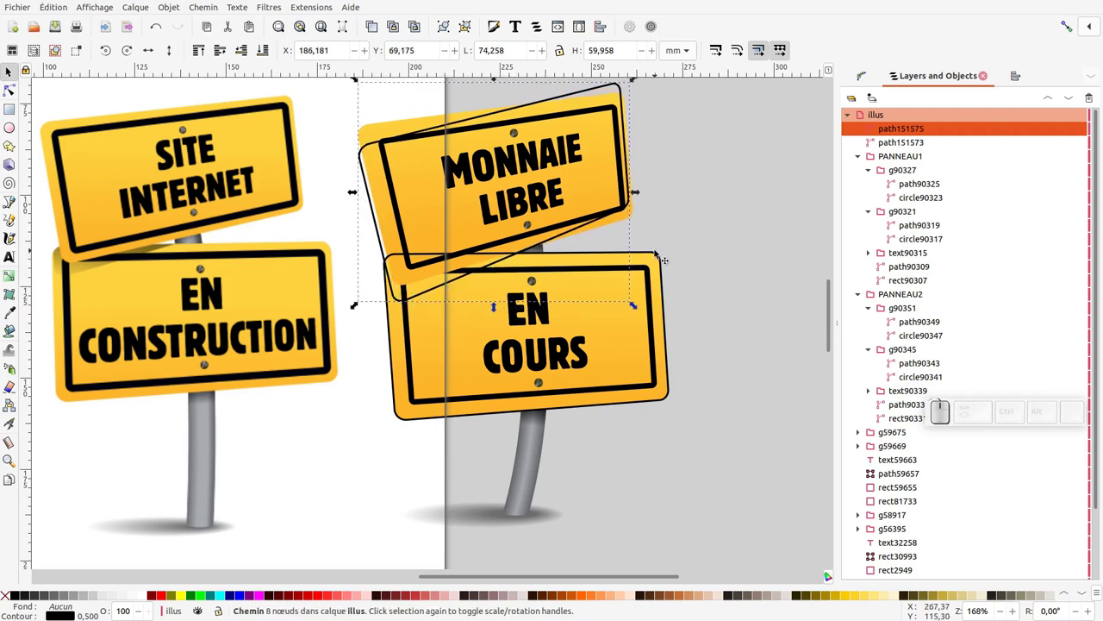
# Intersect the two outline copies with Path > Intersection and fill the overlap shape black.
pyautogui.click(660, 253)
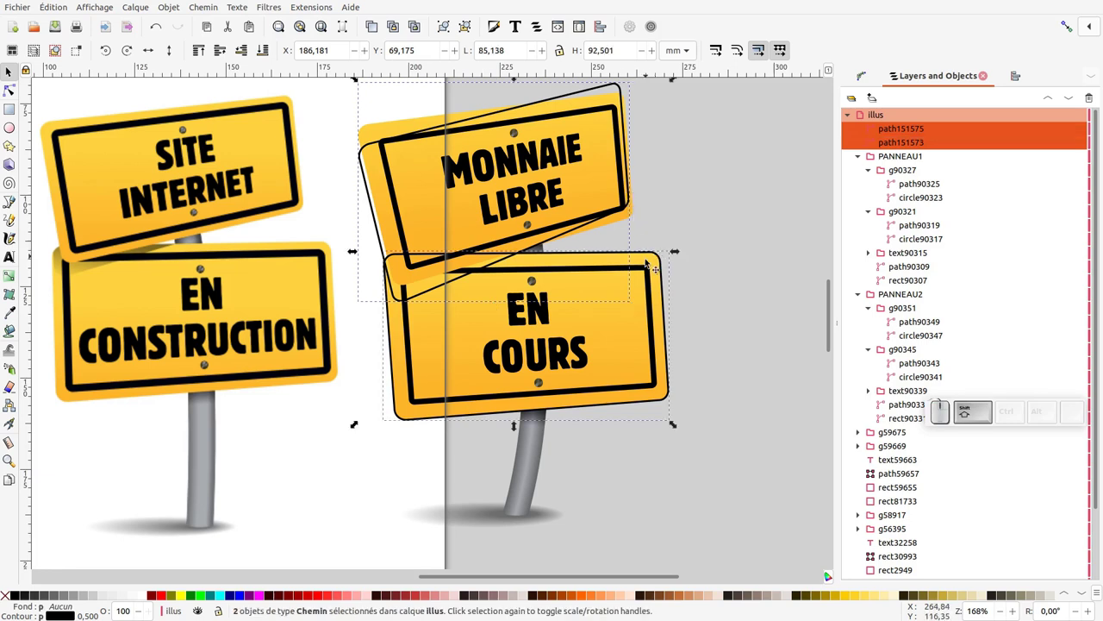
pyautogui.click(204, 8)
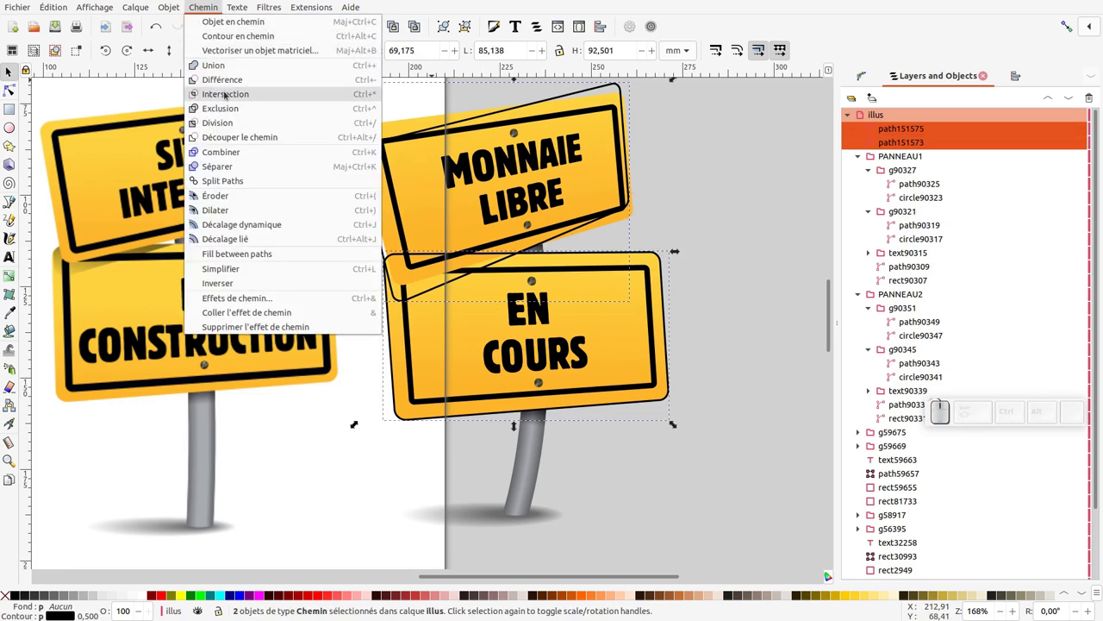
pyautogui.click(273, 175)
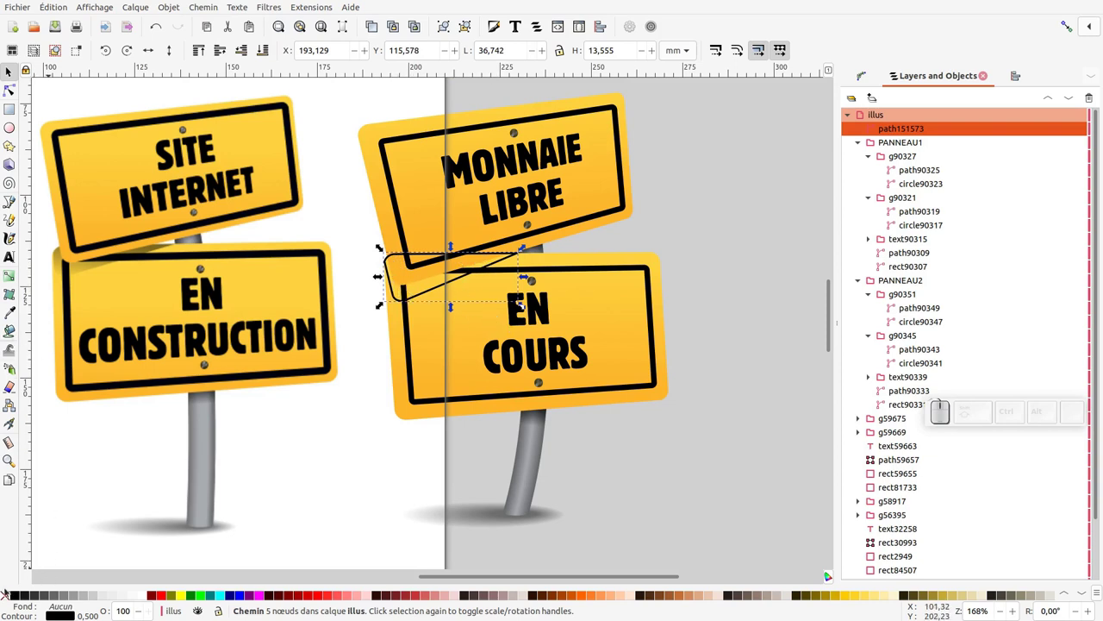
pyautogui.click(17, 599)
pyautogui.middleClick(10, 599)
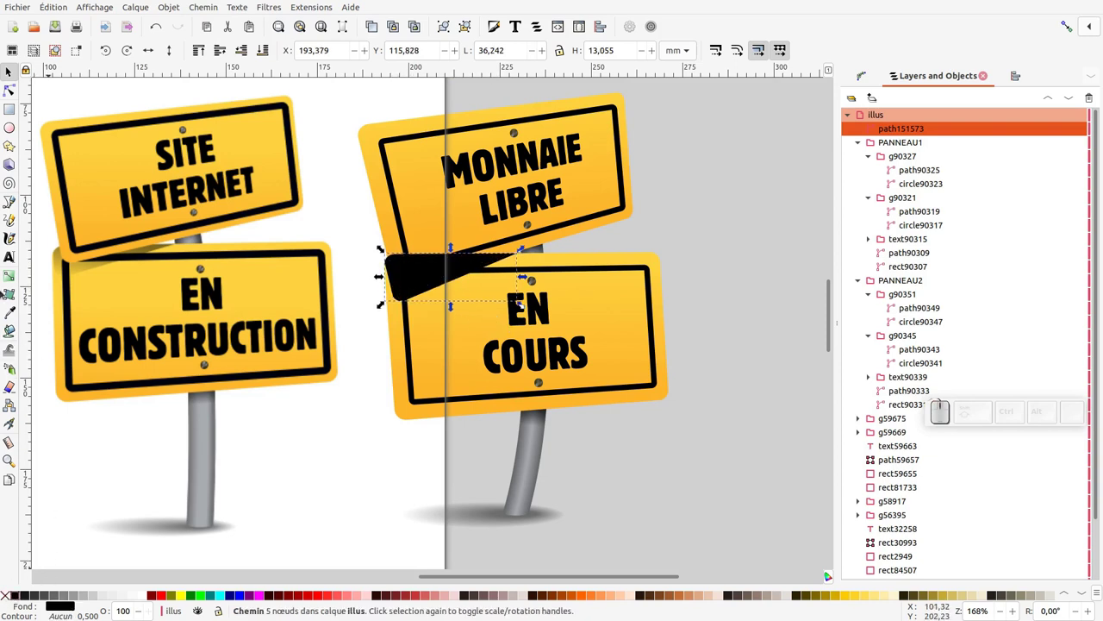